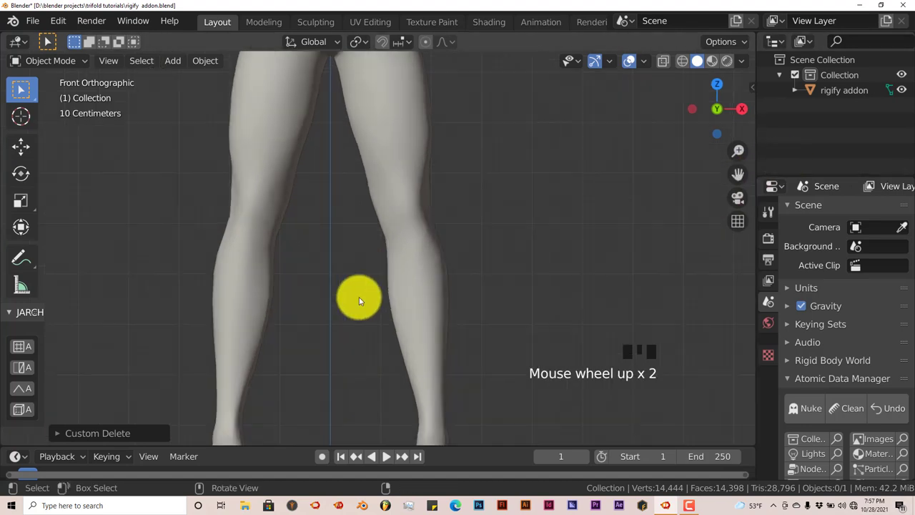
- Add a Basic Human meta-rig named 'metarig' at the origin via the Shift+A add menu
scroll(down, 3)
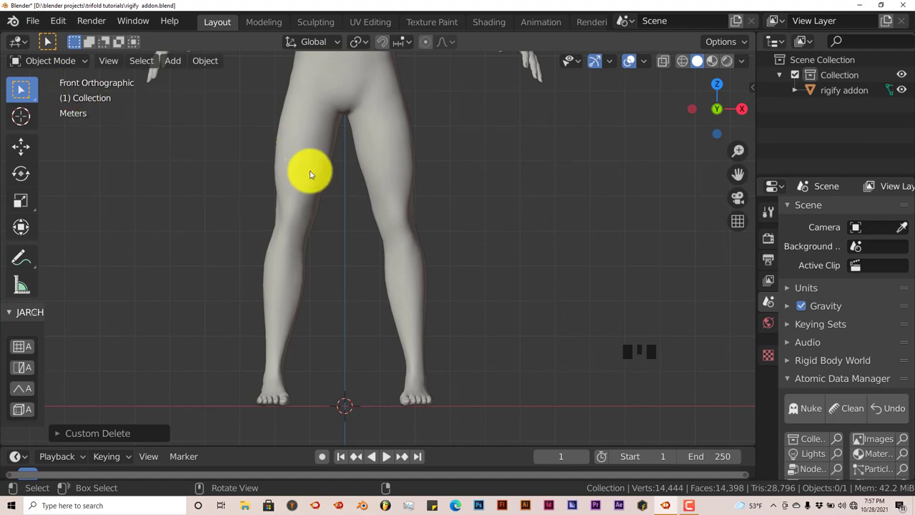
key(shift+a)
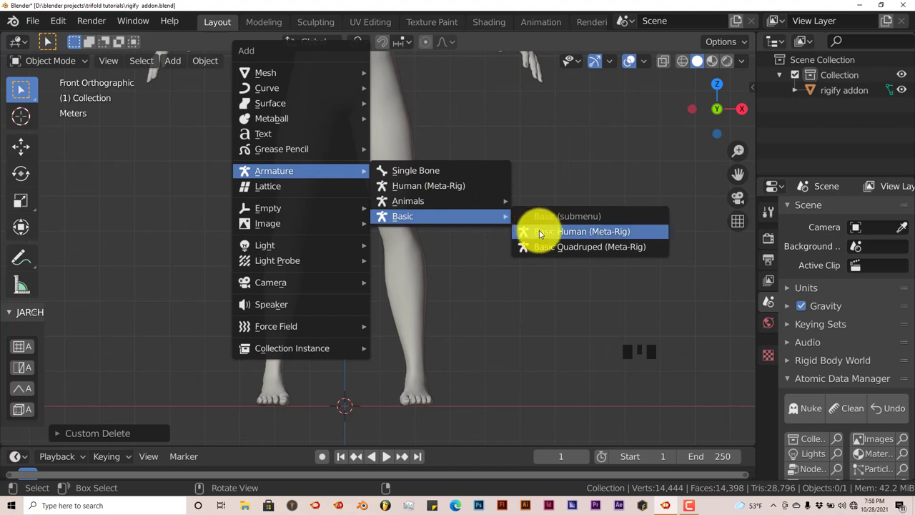
scroll(down, 3)
scroll(down, 3)
scroll(down, 3)
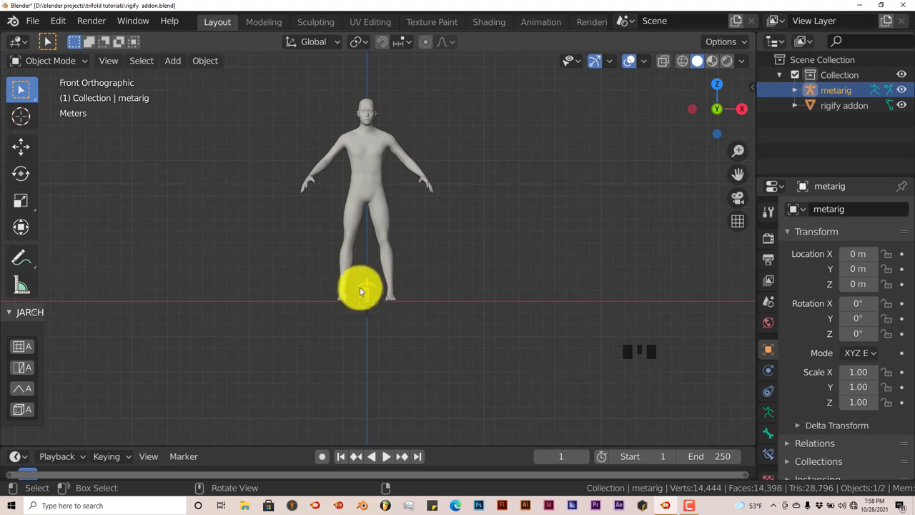
- Select the human mesh and view it in wireframe alongside the meta-rig
scroll(up, 3)
scroll(down, 3)
click(369, 110)
drag(371, 164, 369, 205)
scroll(up, 3)
drag(359, 237, 360, 315)
key(z)
scroll(up, 3)
scroll(down, 3)
middle_click(318, 263)
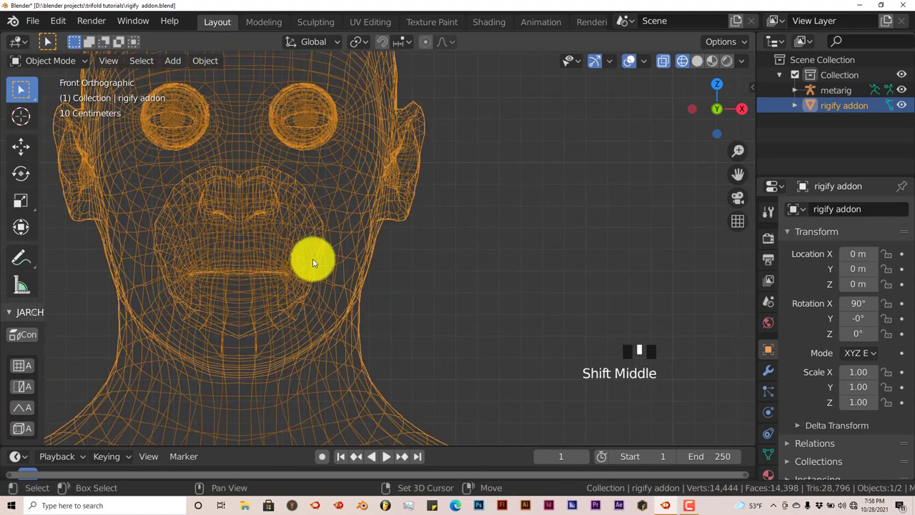
scroll(down, 3)
drag(341, 292, 370, 238)
scroll(up, 3)
- Scale the human mesh to about 0.11 so it matches the meta-rig, checking from side and front views
key(s)
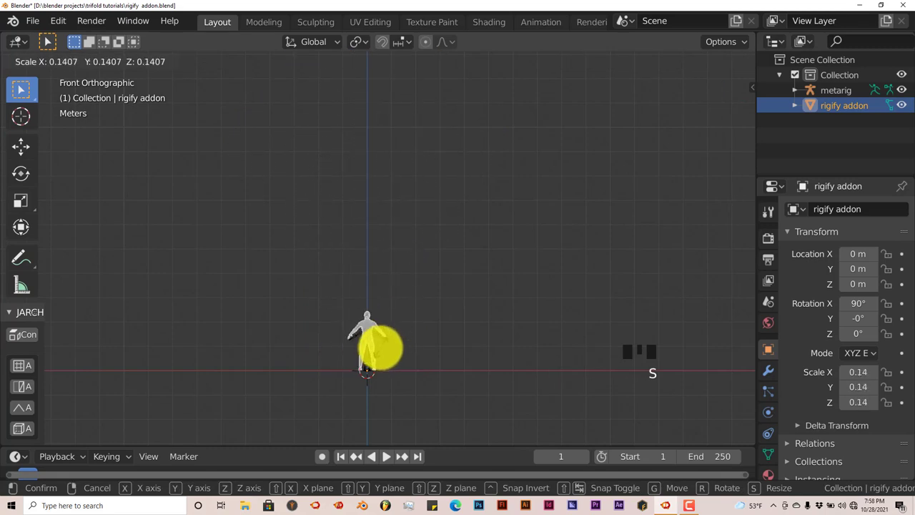
scroll(up, 3)
drag(393, 335, 391, 253)
scroll(up, 3)
drag(394, 252, 376, 295)
scroll(down, 3)
drag(374, 281, 458, 277)
key(KP_3)
scroll(down, 3)
drag(412, 251, 410, 264)
scroll(up, 3)
drag(408, 263, 400, 256)
scroll(up, 3)
scroll(down, 3)
key(KP_1)
scroll(up, 3)
drag(394, 283, 316, 239)
scroll(down, 3)
scroll(down, 3)
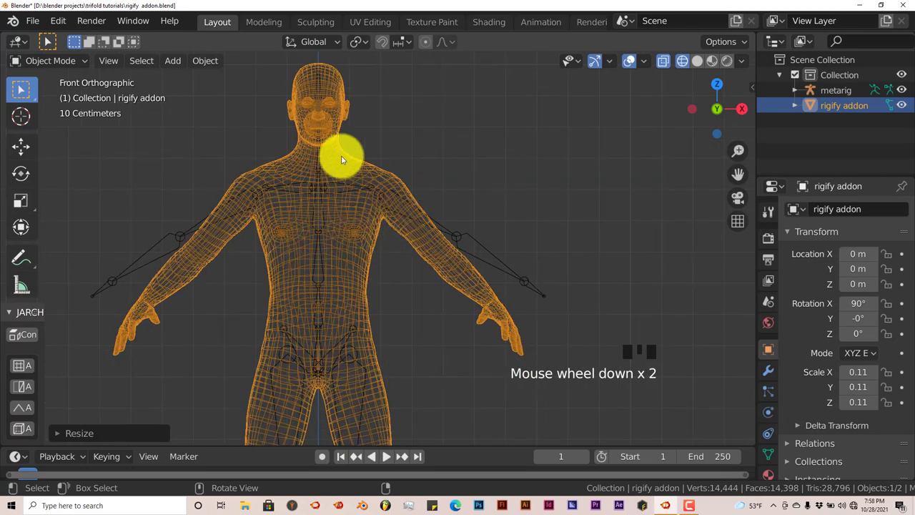
- Edit the meta-rig's bones with X-axis mirroring enabled and all bones deselected
click(484, 252)
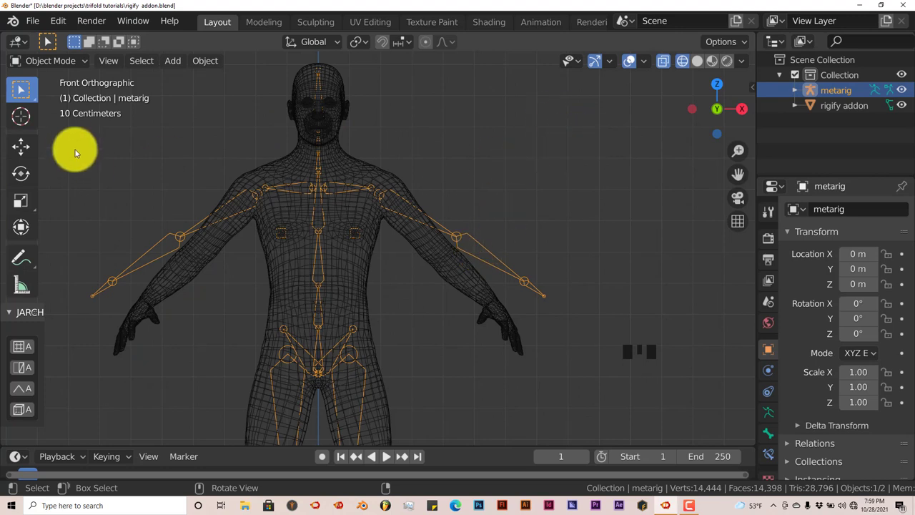
key(Tab)
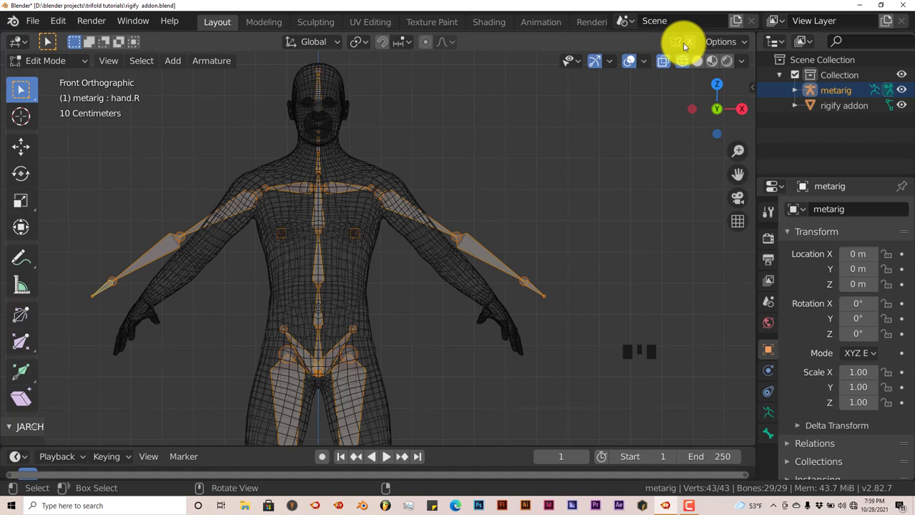
click(692, 43)
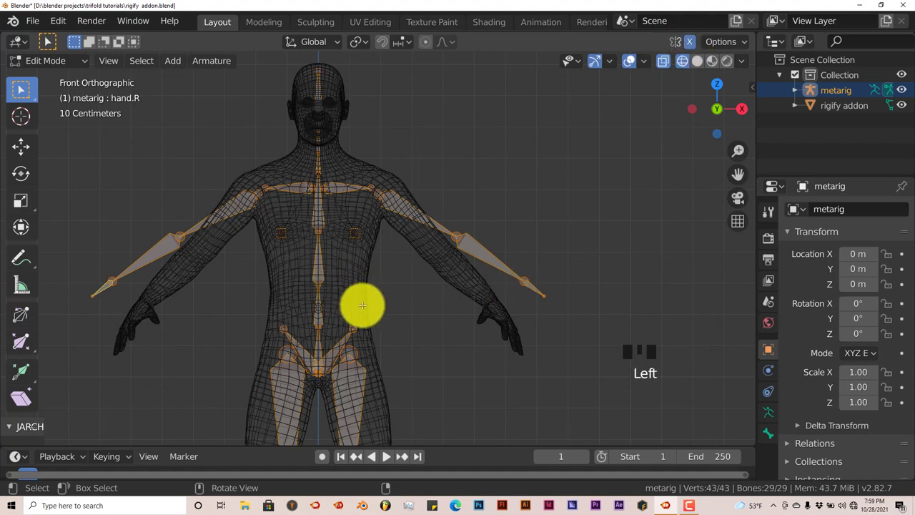
scroll(down, 3)
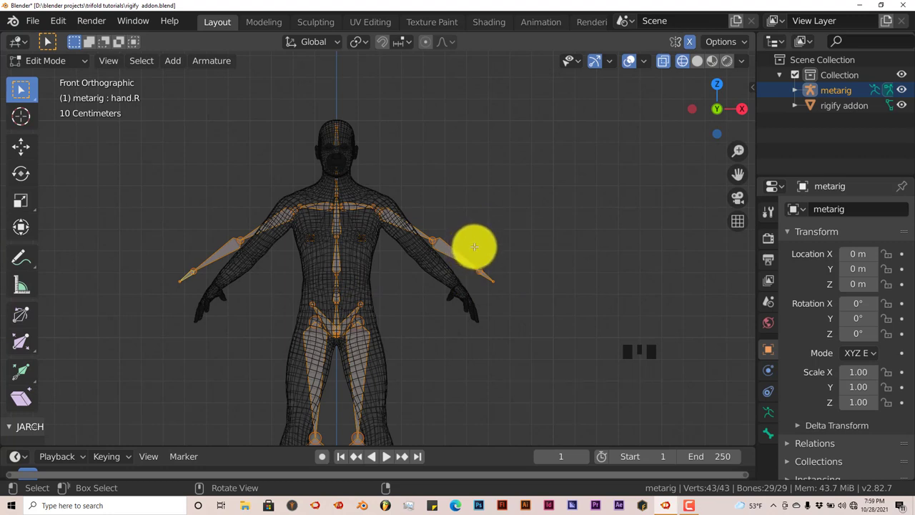
scroll(up, 3)
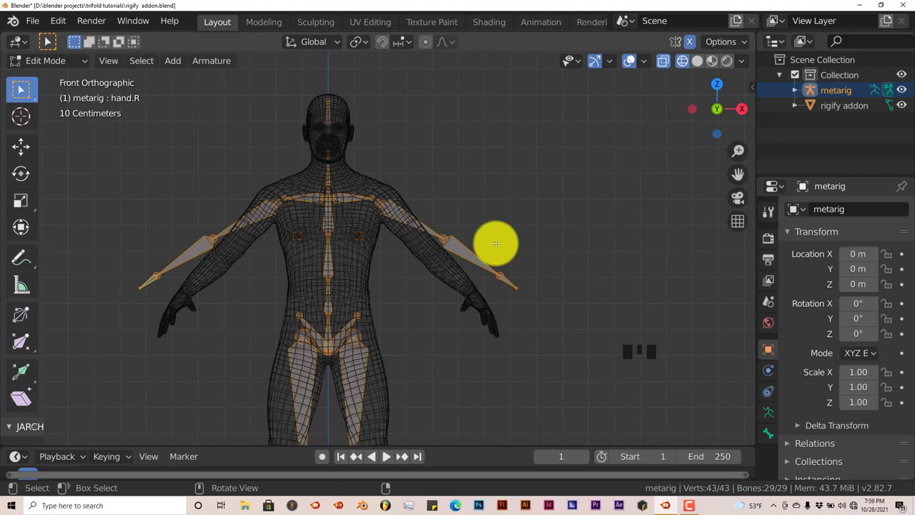
key(a)
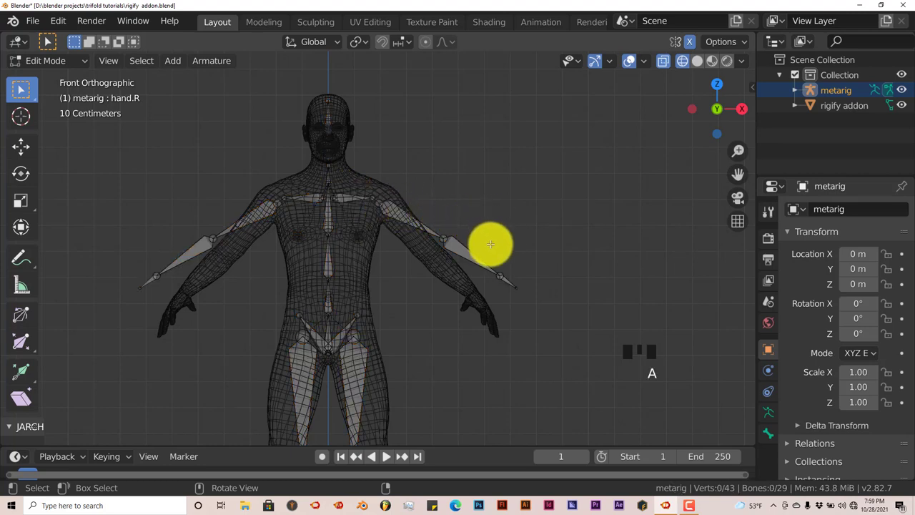
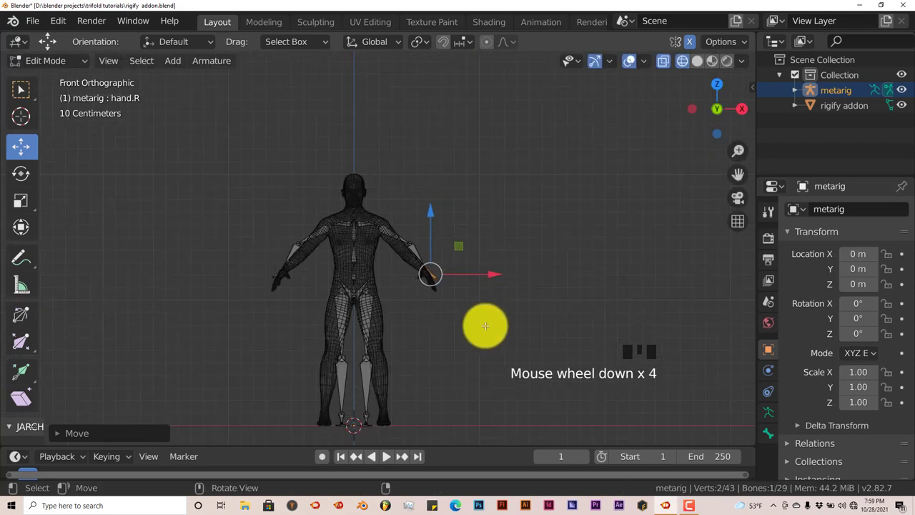
- Zoom in and out to fit the hand and elbow joints inside the mesh's arms
scroll(up, 3)
scroll(down, 3)
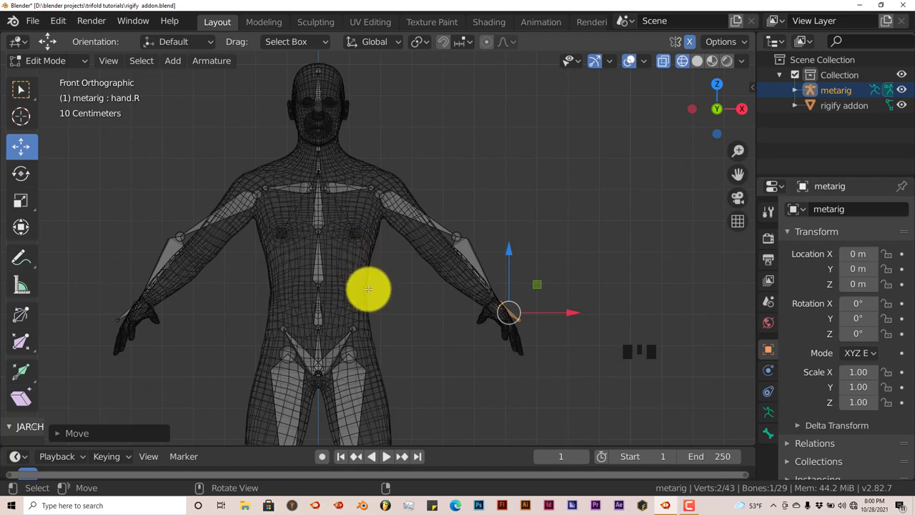
scroll(up, 3)
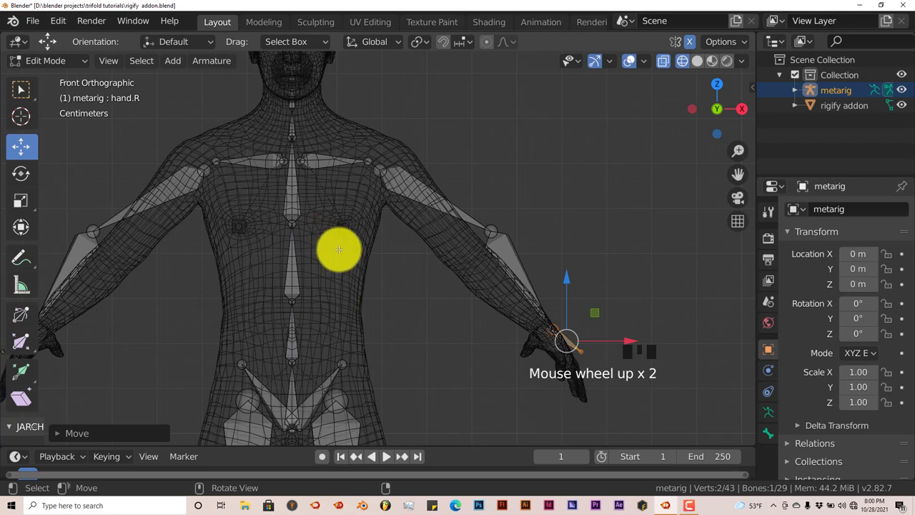
scroll(down, 3)
scroll(up, 3)
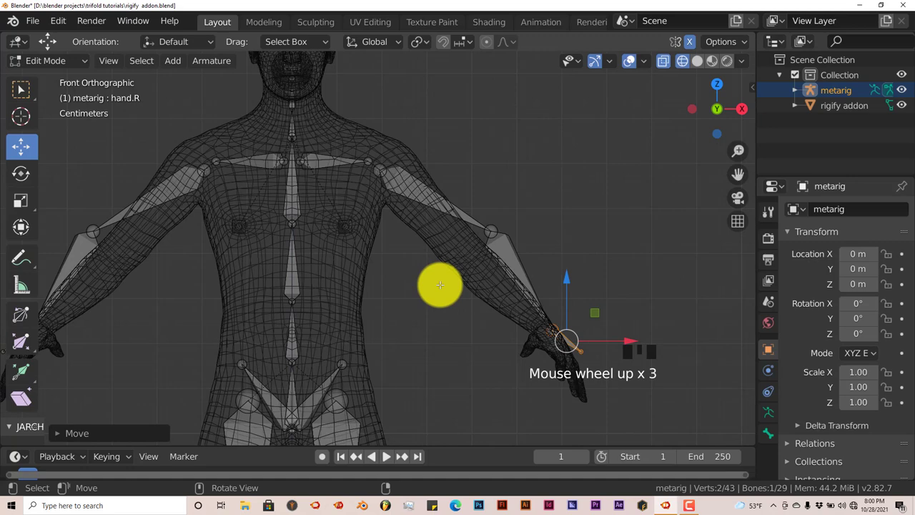
scroll(down, 3)
scroll(up, 3)
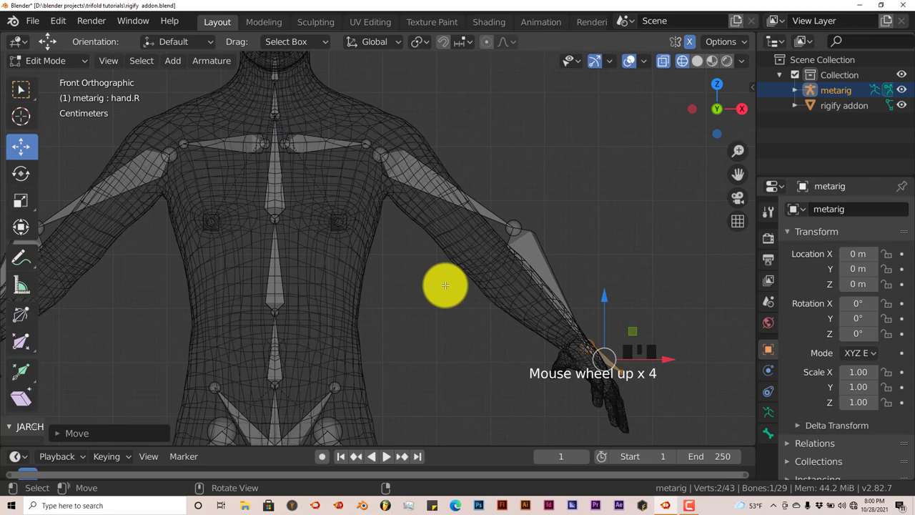
scroll(down, 3)
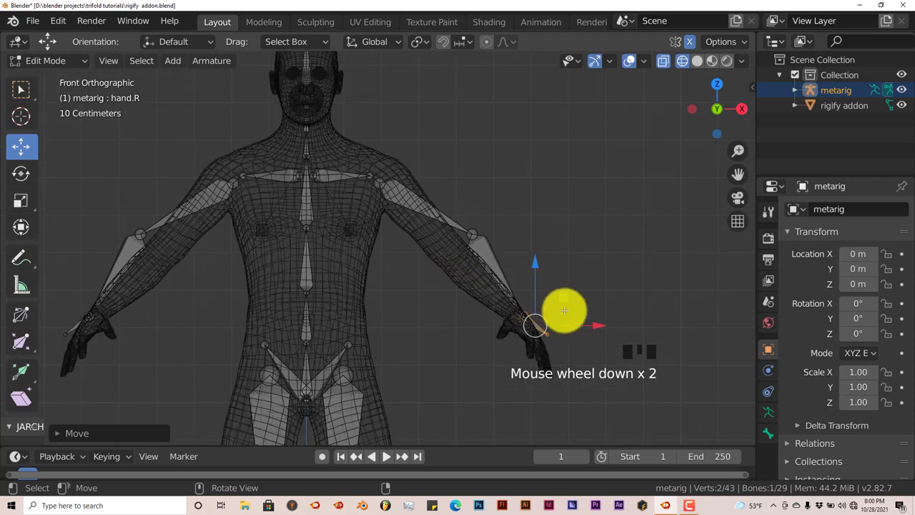
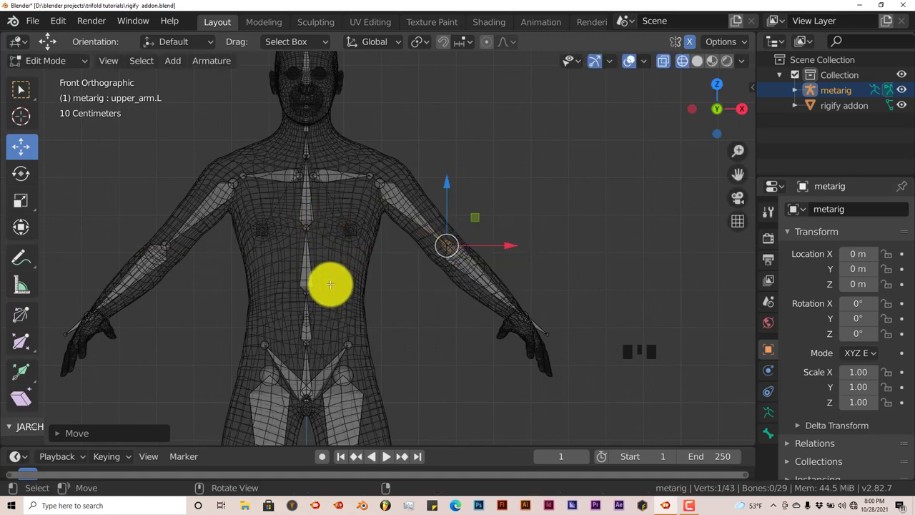
scroll(down, 3)
scroll(up, 3)
scroll(up, 3)
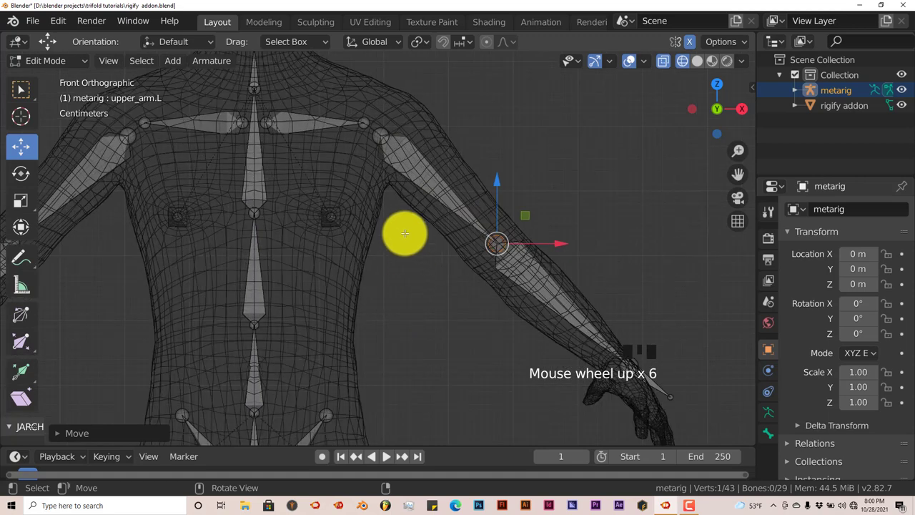
scroll(down, 3)
scroll(down, 3)
scroll(up, 3)
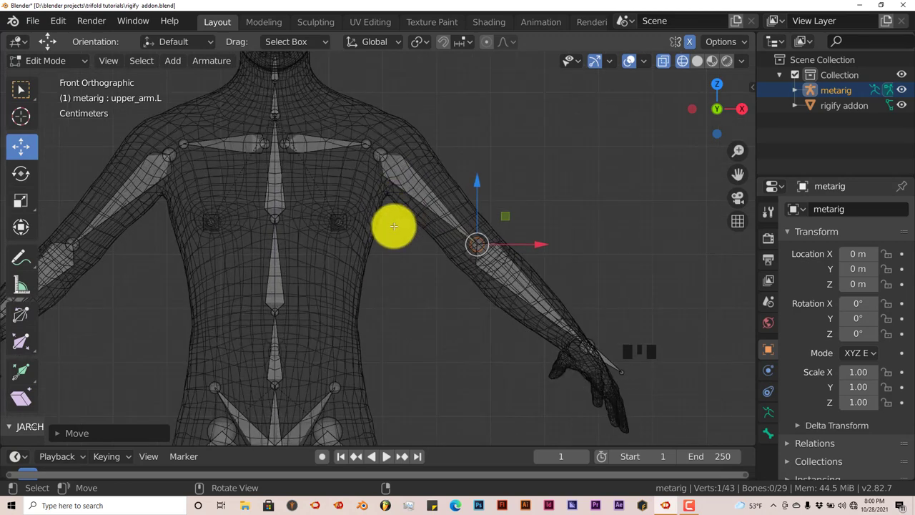
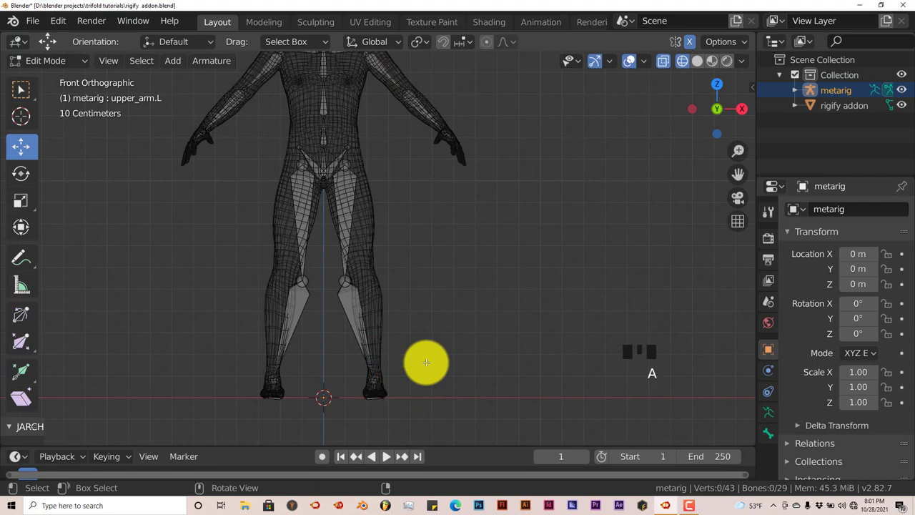
- Box-select the foot joints to move them onto the mesh's feet
key(b)
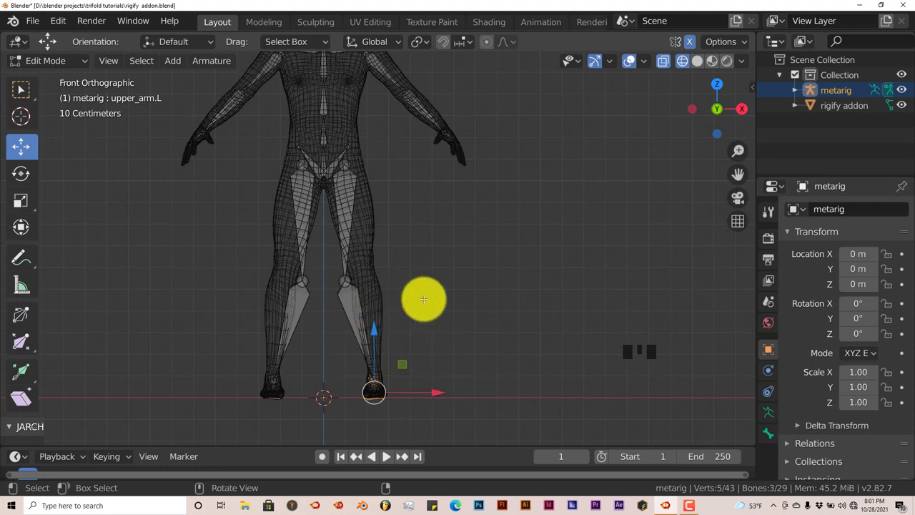
key(b)
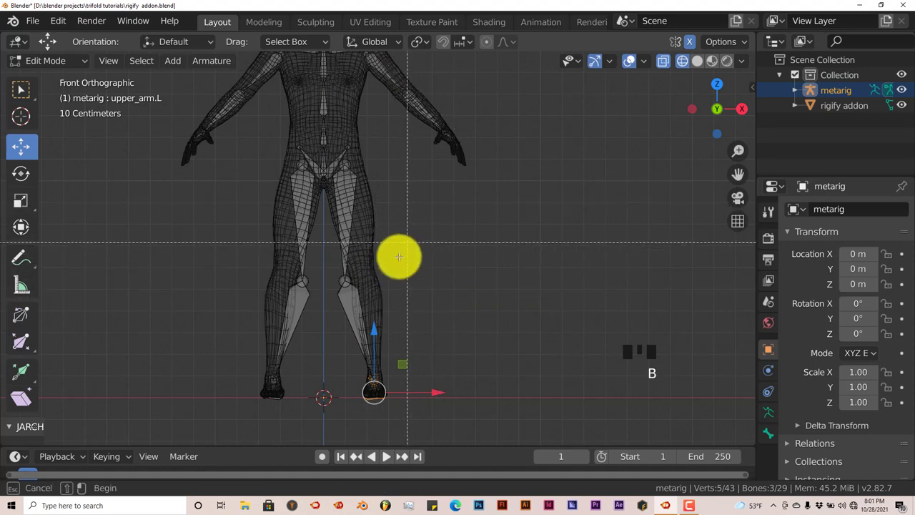
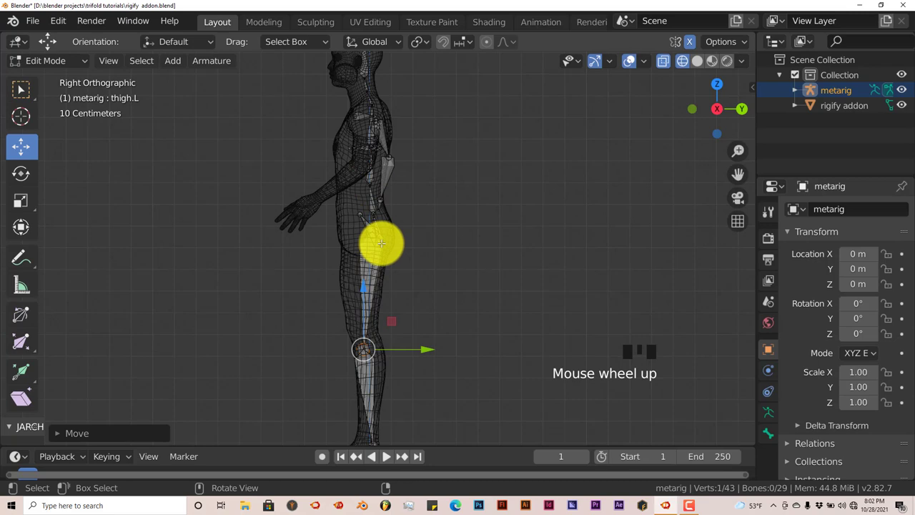
- Check the thigh and knee bone placement from the front and right side views
key(KP_1)
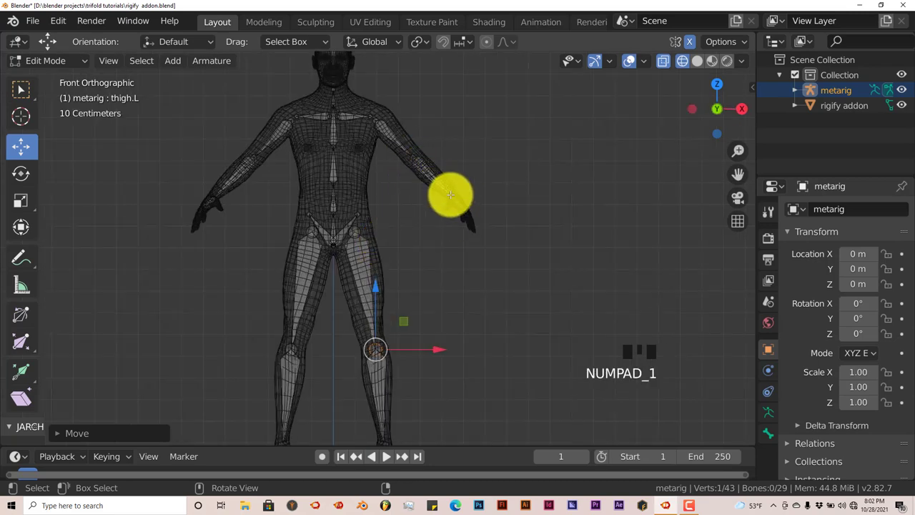
key(KP_3)
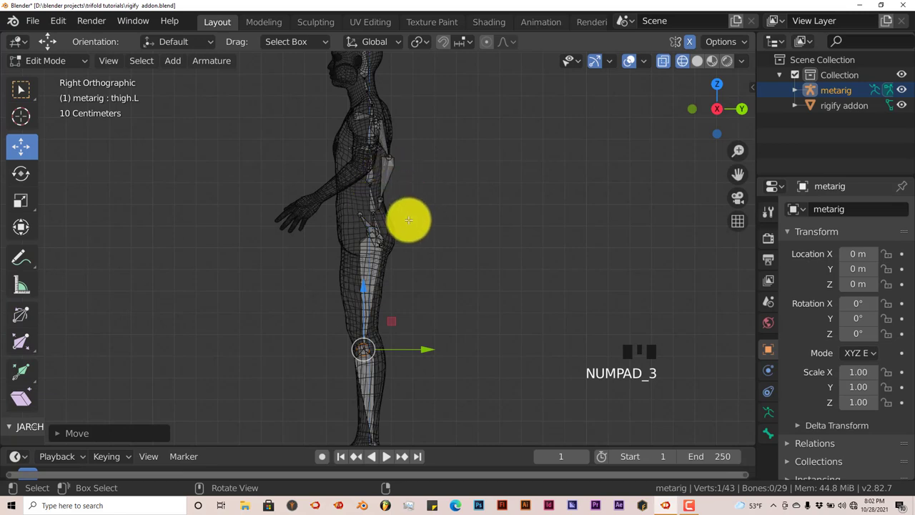
scroll(up, 3)
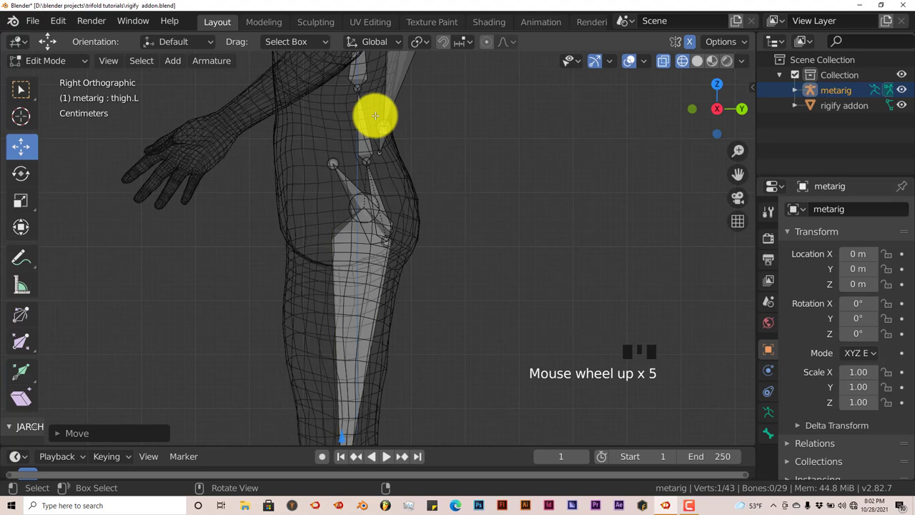
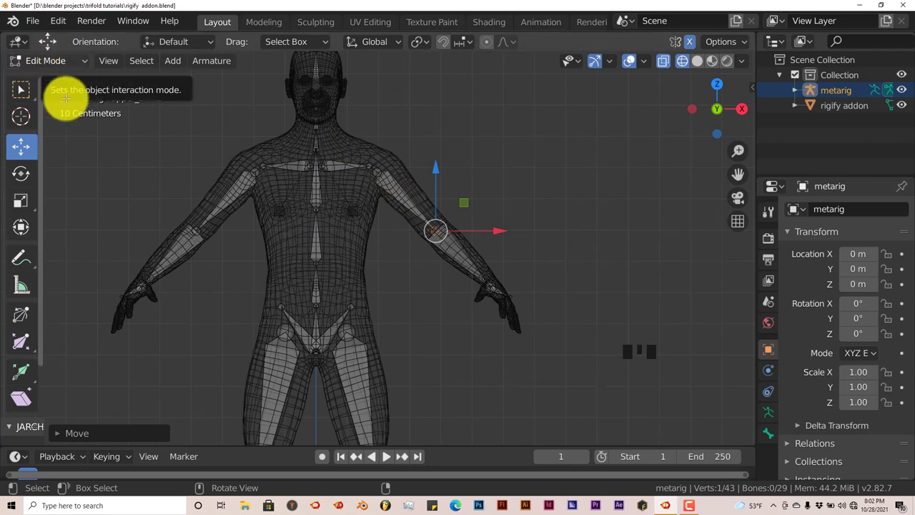
- Return to Object Mode and show the metarig's armature properties with the Rigify generation buttons
key(Tab)
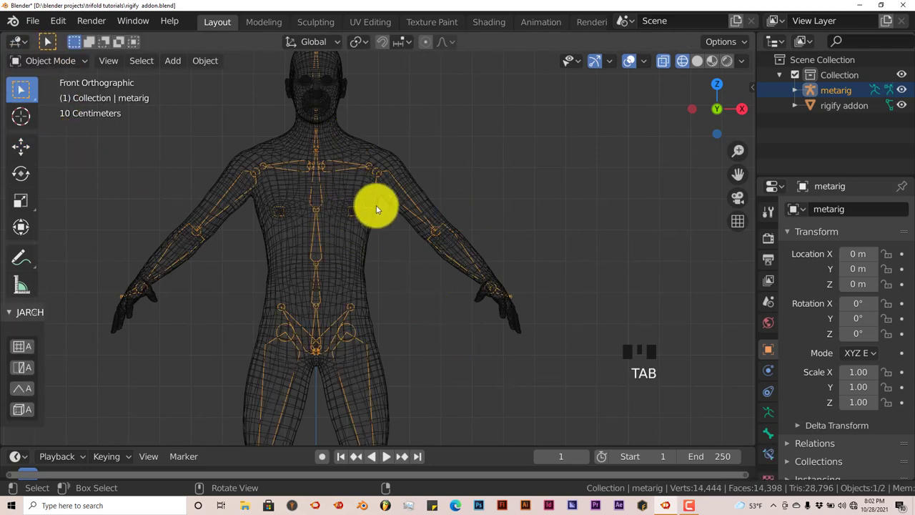
scroll(down, 3)
scroll(up, 3)
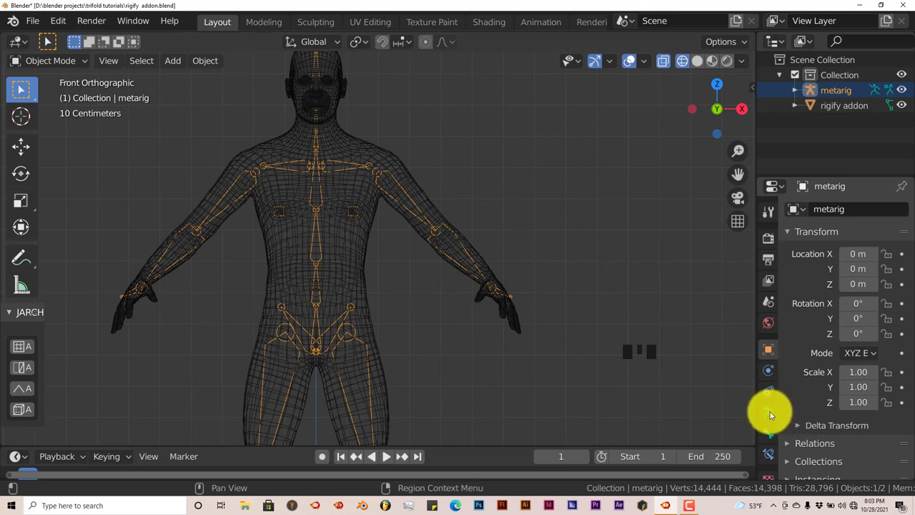
click(773, 416)
scroll(down, 3)
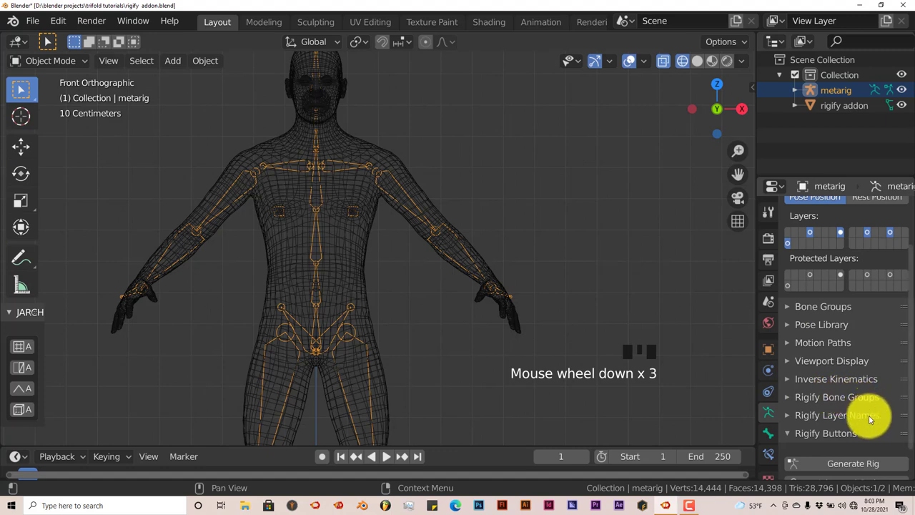
scroll(down, 3)
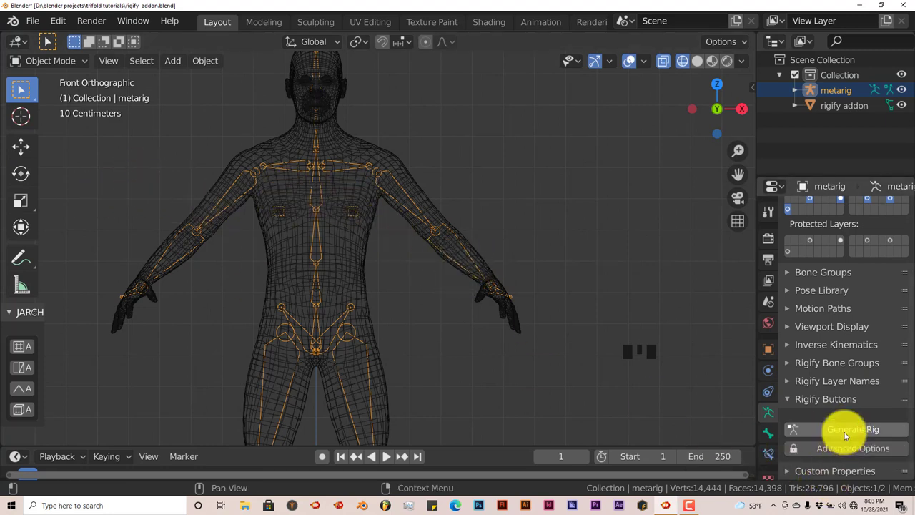
- Generate the Rigify control rig, delete the original metarig and select the new rig
click(847, 435)
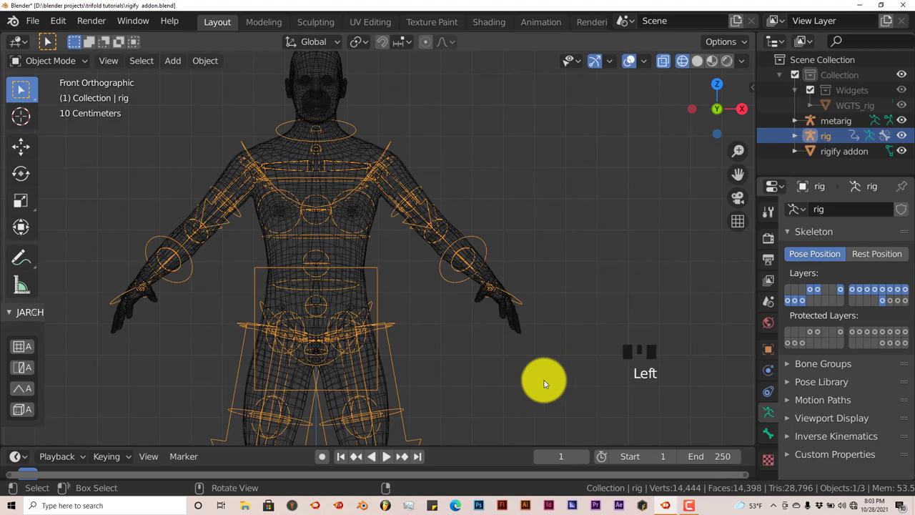
scroll(down, 3)
scroll(up, 3)
scroll(down, 3)
drag(390, 278, 286, 88)
click(286, 88)
click(299, 69)
scroll(down, 3)
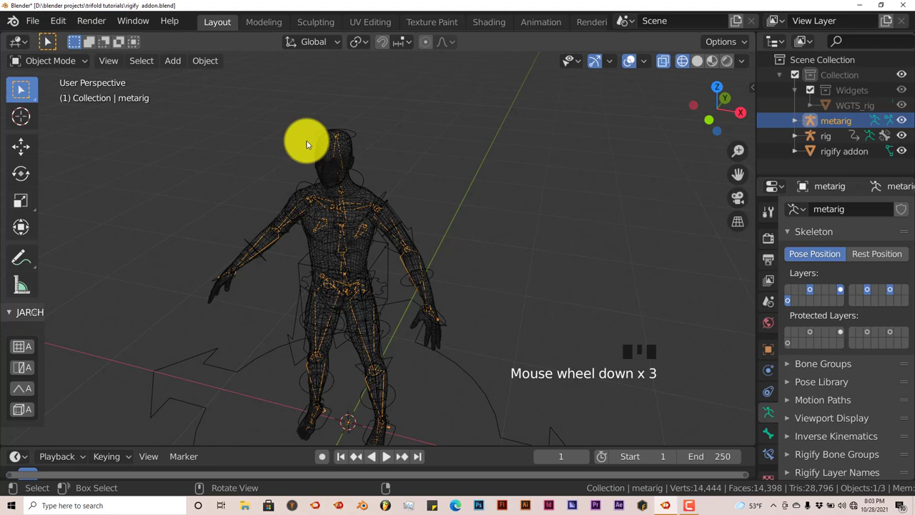
scroll(up, 3)
key(Delete)
scroll(up, 3)
click(350, 137)
click(357, 132)
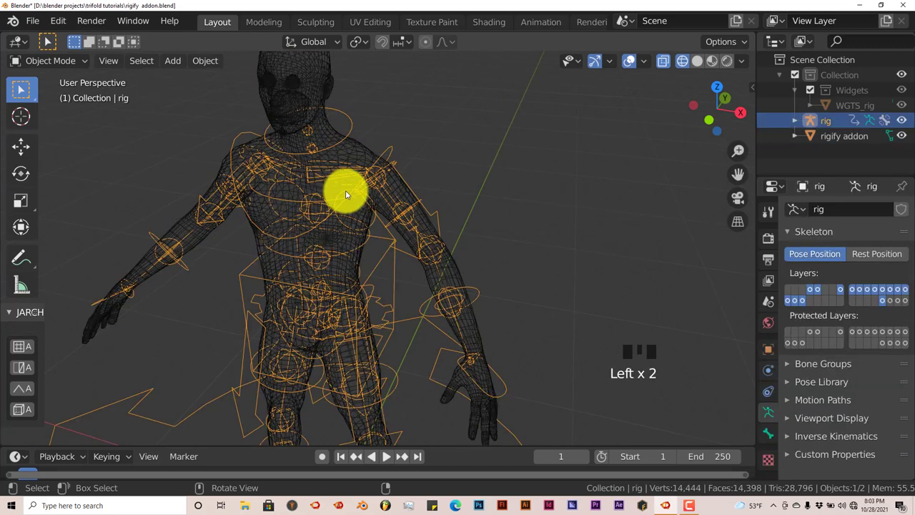
- Orbit and zoom around the generated rig to inspect its control widgets
key(KP_1)
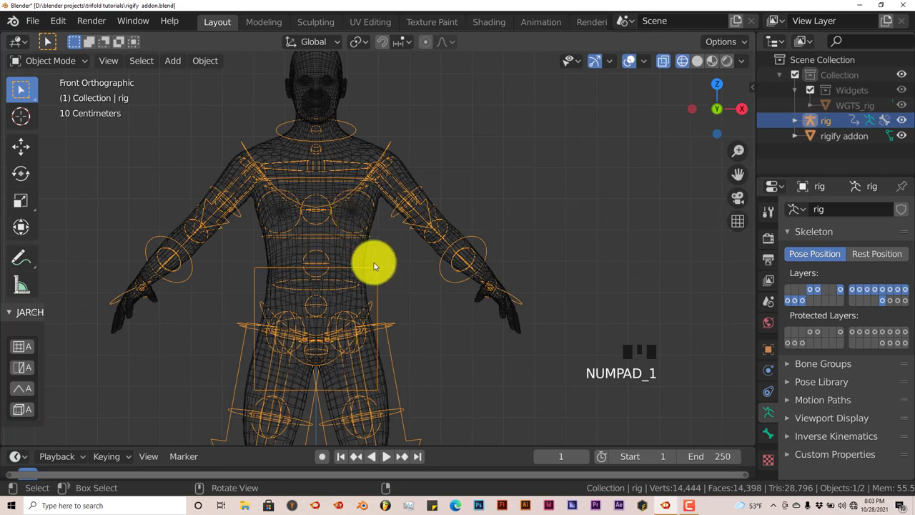
scroll(up, 3)
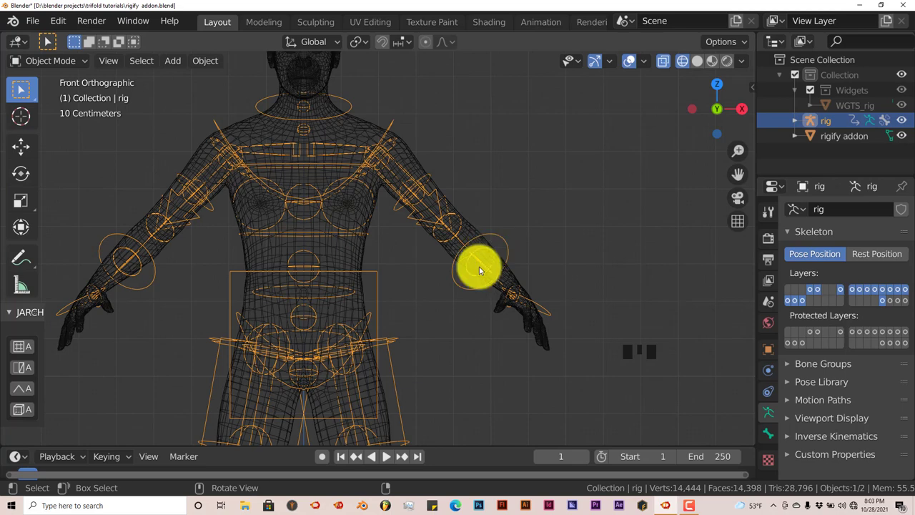
scroll(up, 3)
scroll(down, 3)
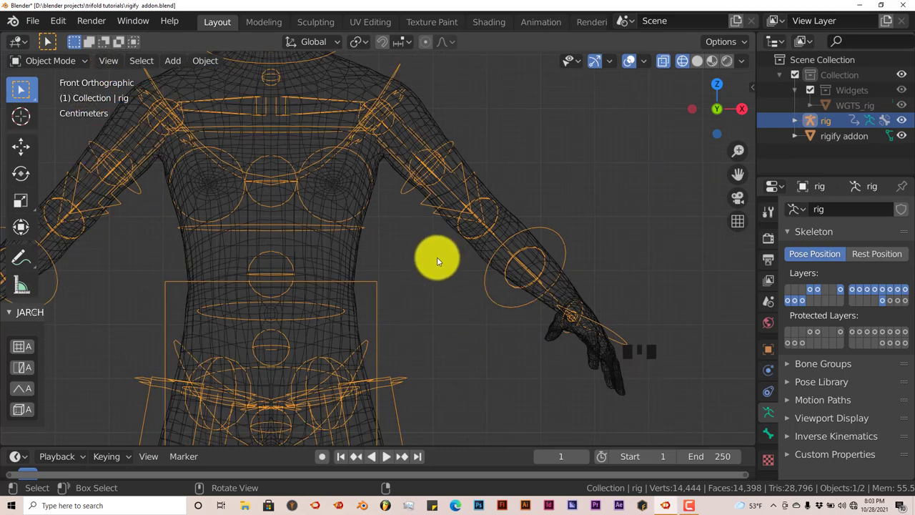
scroll(down, 3)
scroll(up, 3)
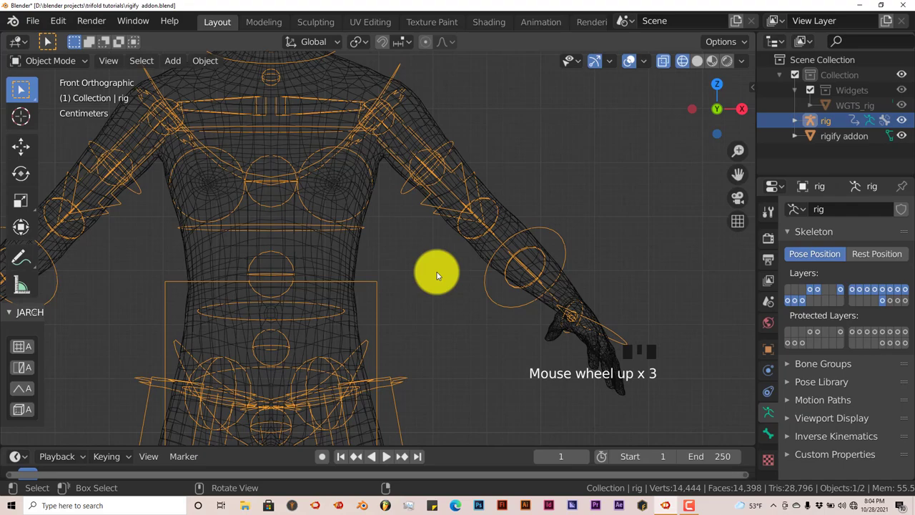
scroll(down, 3)
drag(438, 284, 428, 330)
scroll(down, 3)
drag(351, 345, 234, 346)
scroll(down, 3)
drag(278, 378, 280, 373)
scroll(down, 3)
scroll(up, 3)
scroll(down, 3)
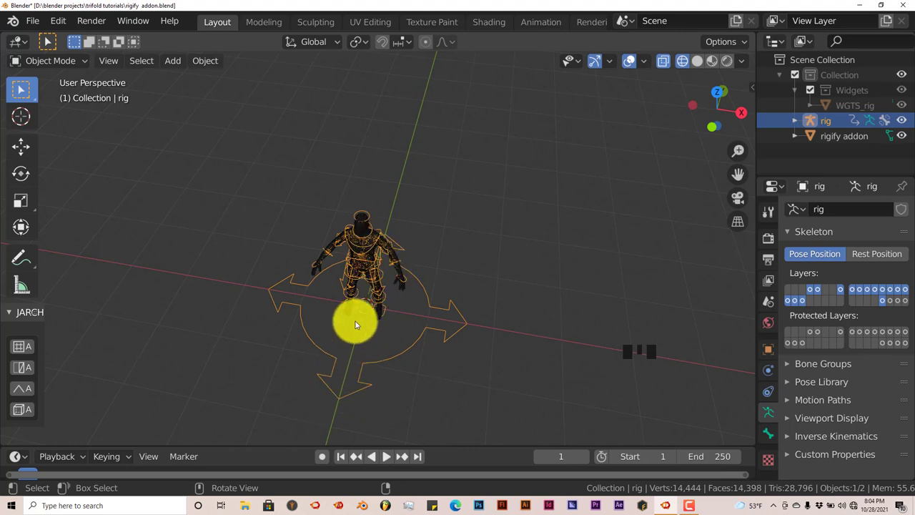
- Orbit around the rigged character and return to a straight front view
drag(374, 335, 407, 370)
scroll(up, 3)
drag(404, 361, 420, 345)
scroll(up, 3)
scroll(down, 3)
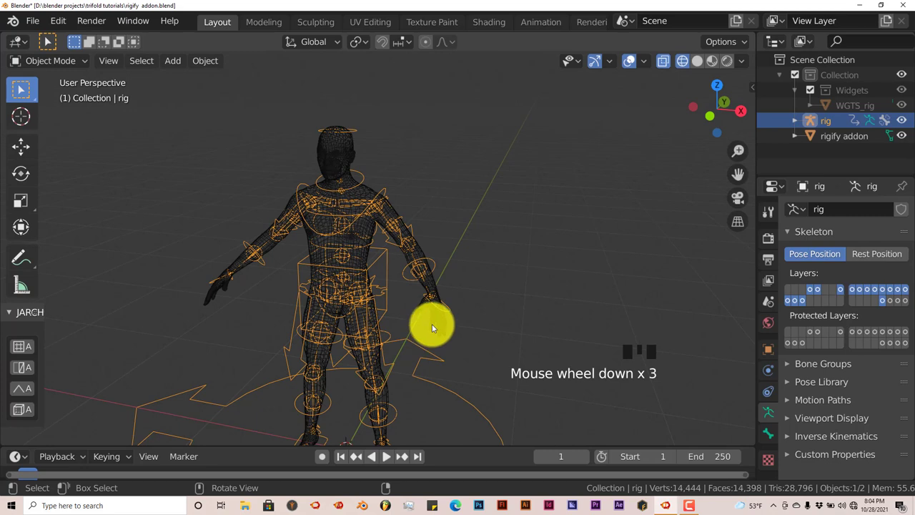
scroll(up, 3)
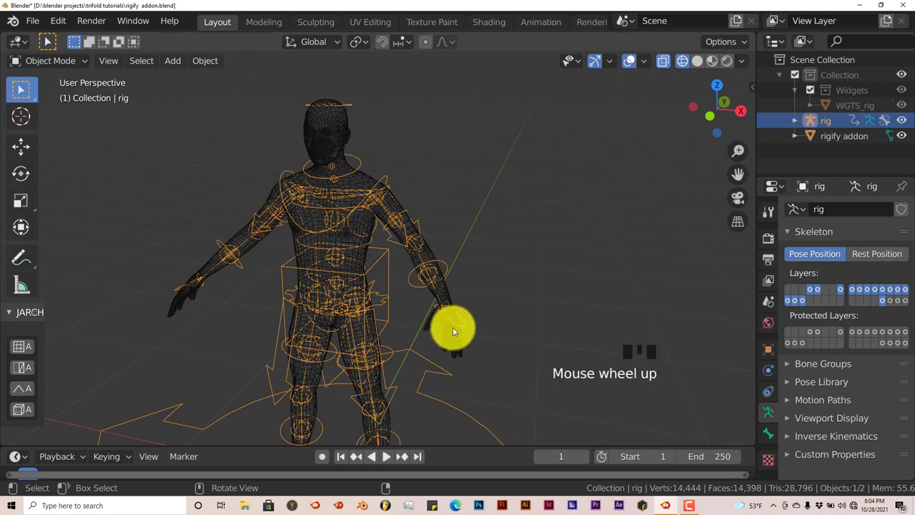
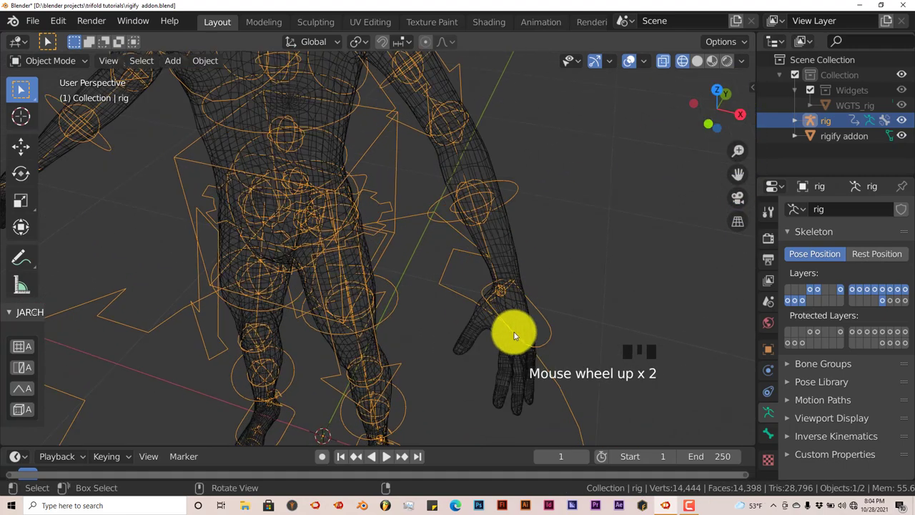
scroll(down, 3)
scroll(down, 3)
drag(500, 329, 473, 334)
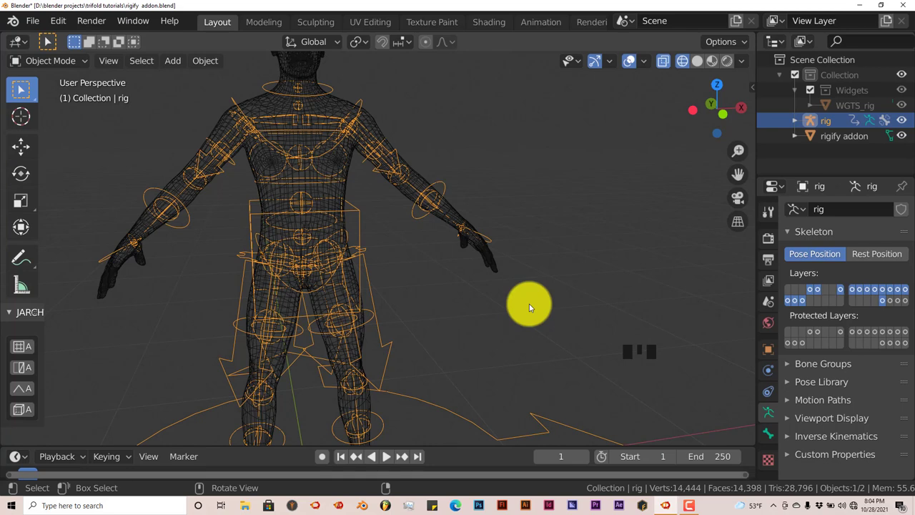
key(KP_1)
scroll(up, 3)
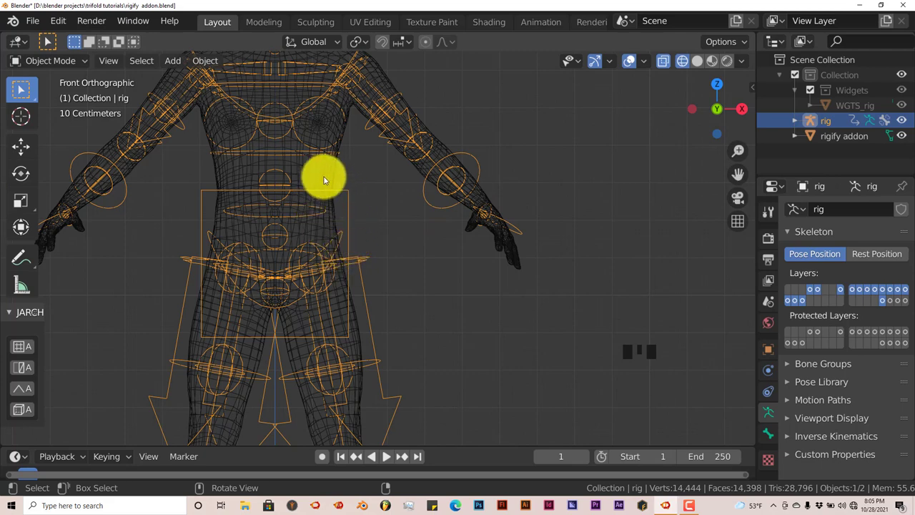
- Select the mesh with the rig and bring up parenting, then back out to reselect
click(333, 173)
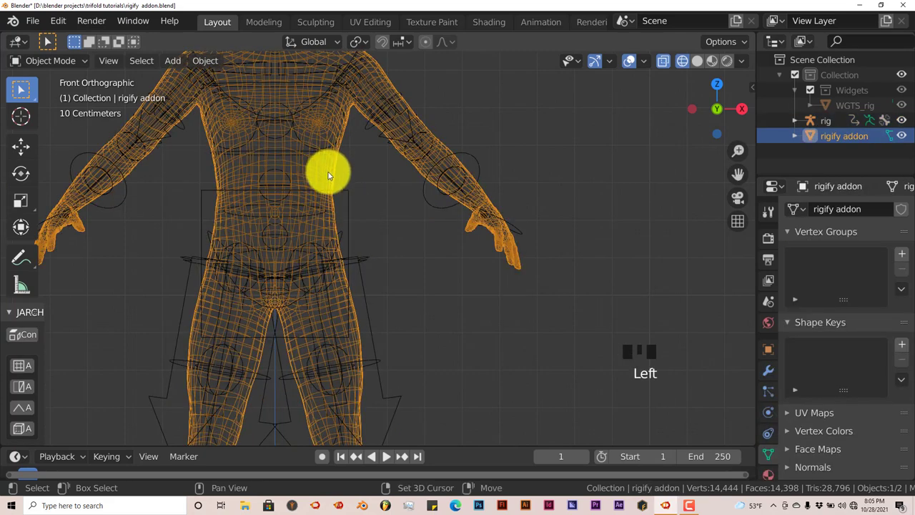
click(353, 193)
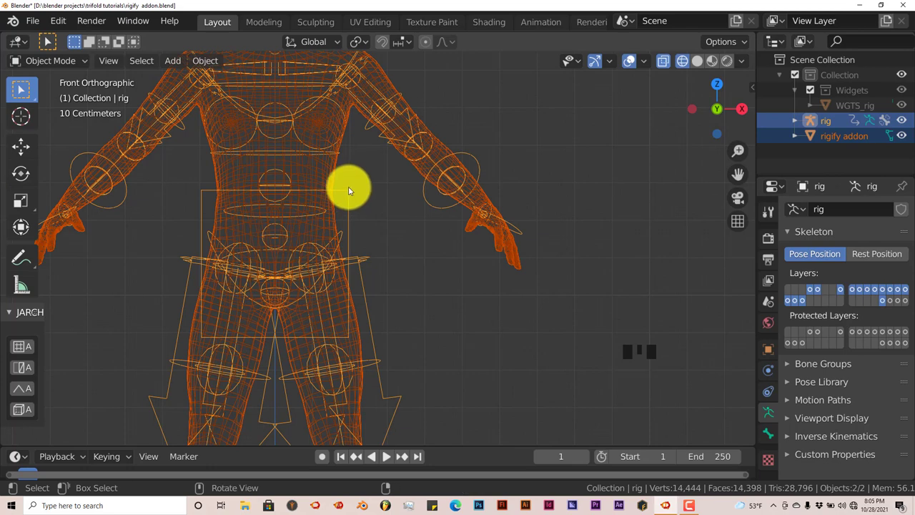
click(353, 189)
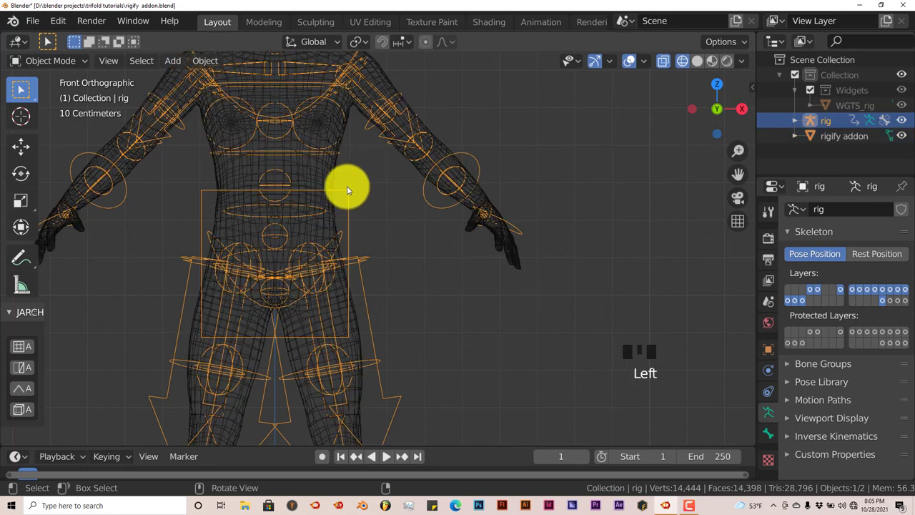
key(ctrl+p)
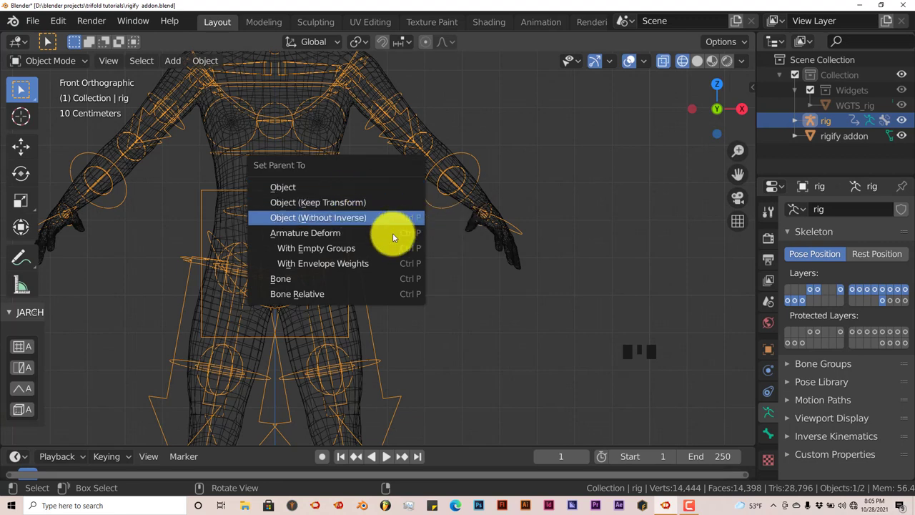
click(478, 278)
click(340, 175)
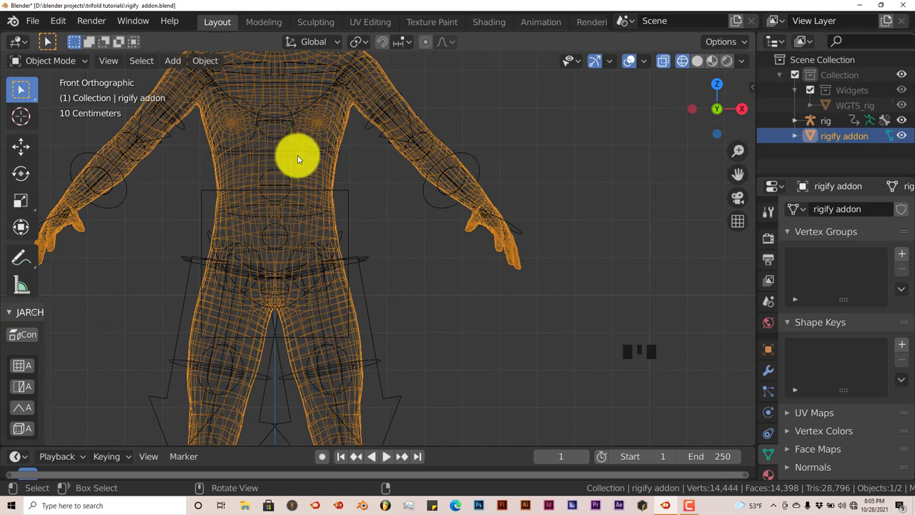
- Parent the human mesh to the rig with Armature Deform automatic weights via Ctrl+P
click(357, 208)
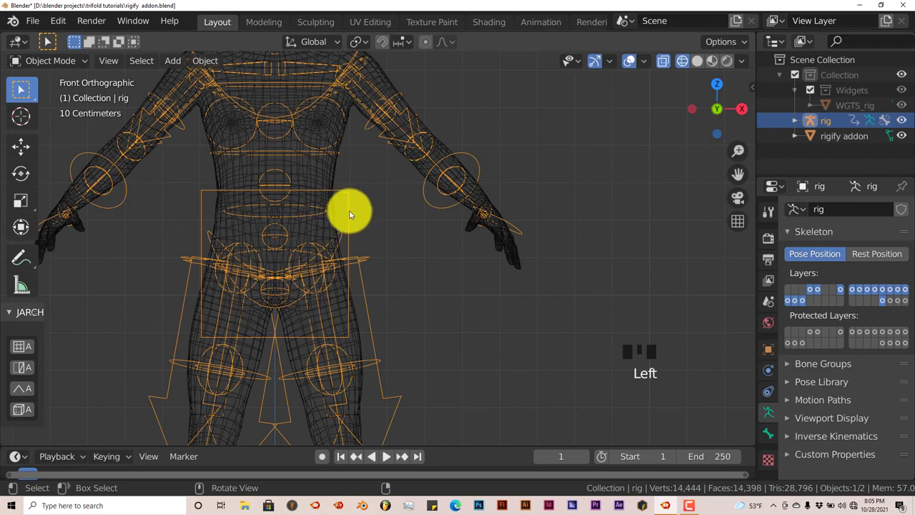
click(338, 171)
key(ctrl+p)
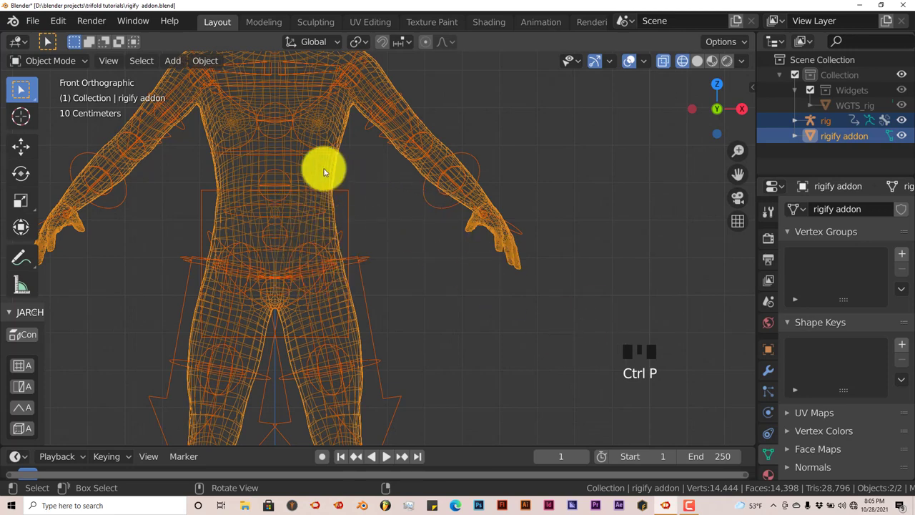
click(330, 173)
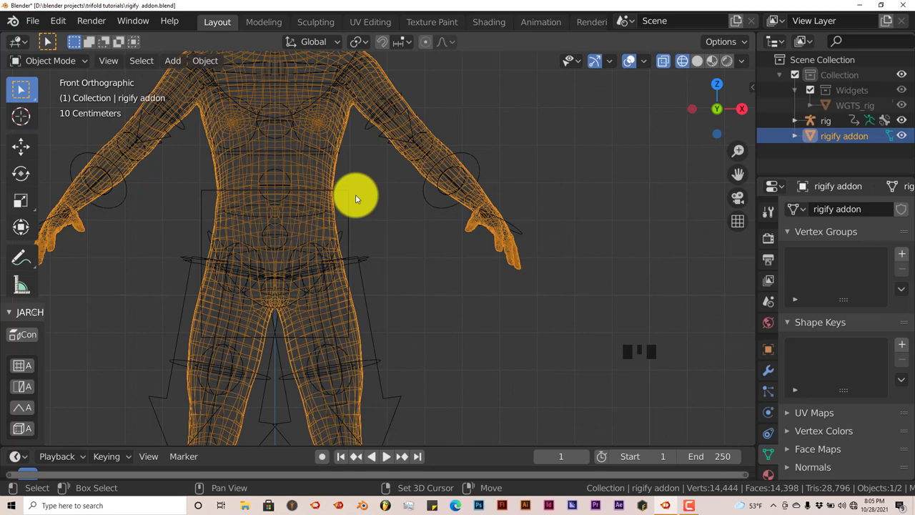
click(355, 206)
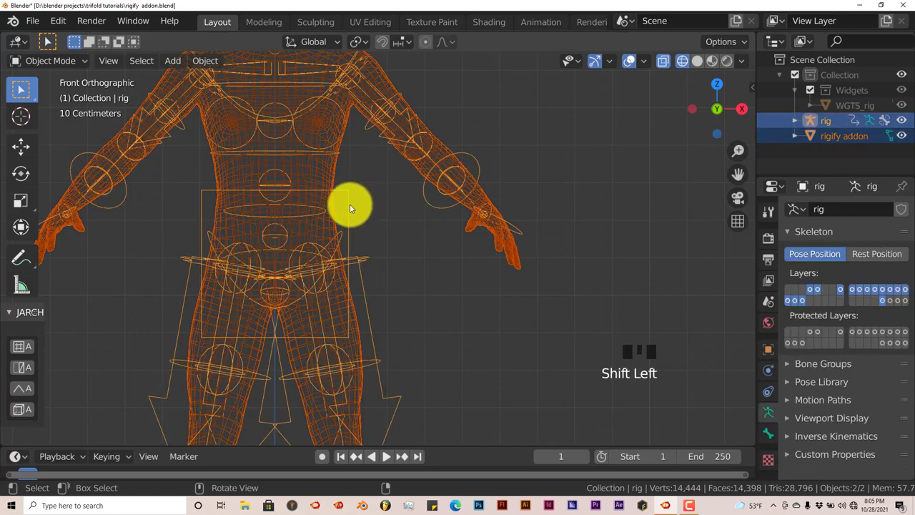
key(ctrl+p)
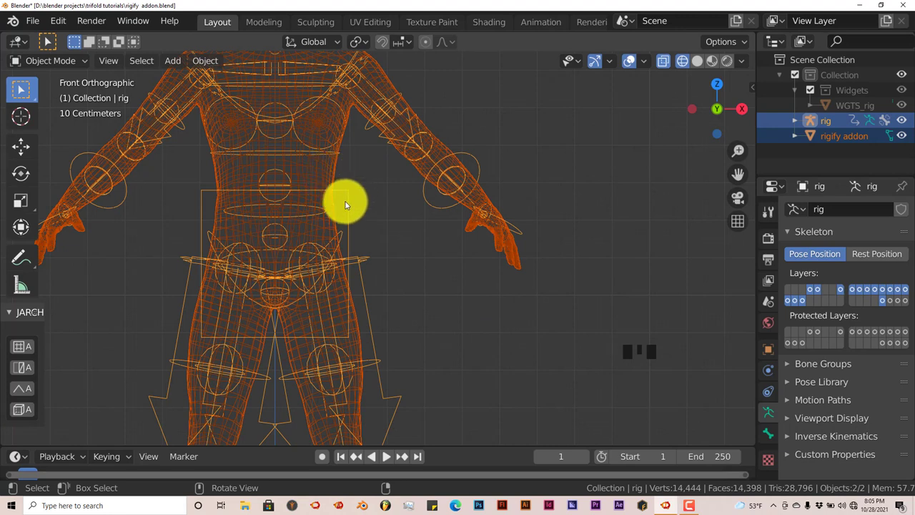
key(ctrl+p)
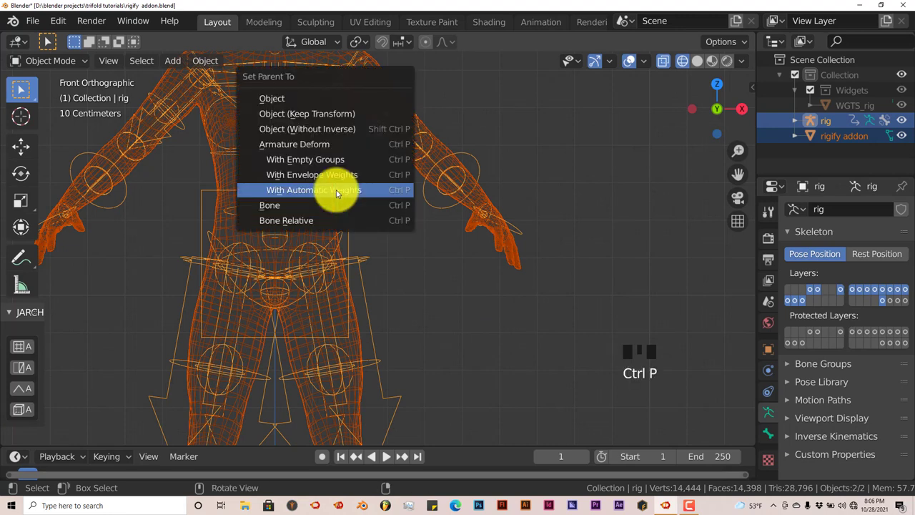
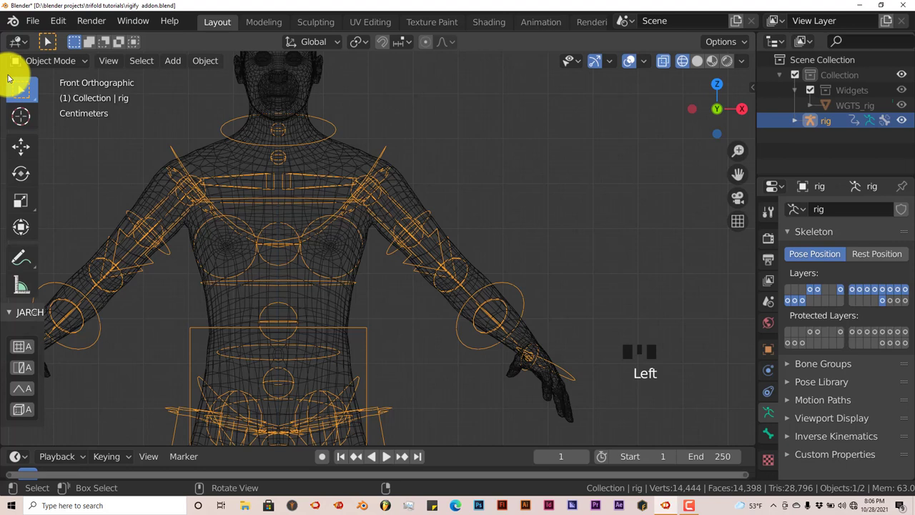
- In Pose Mode rotate the left forearm FK and tweak controls and pick the hand IK control to test deformation
drag(40, 67, 507, 284)
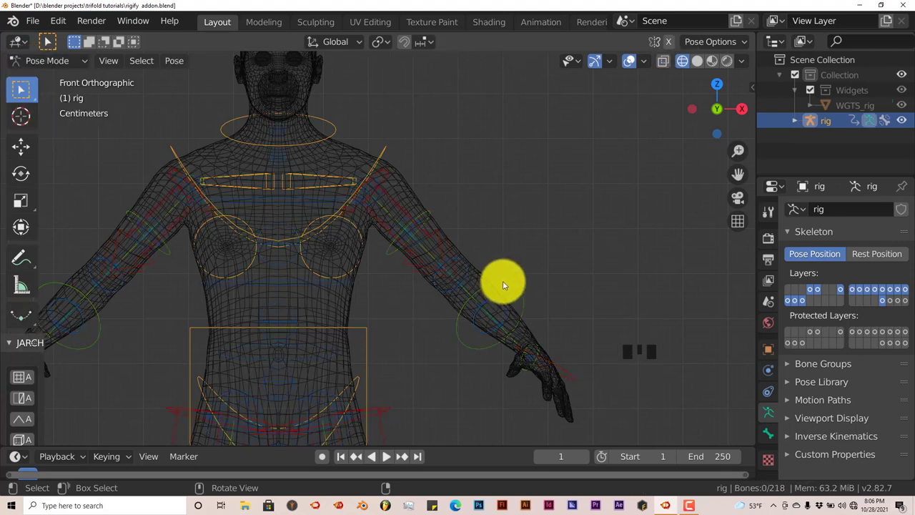
click(510, 287)
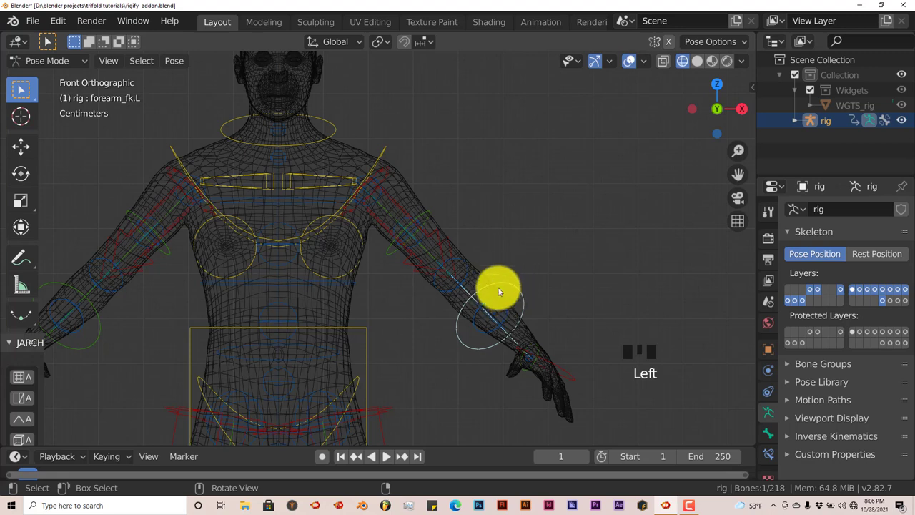
key(f)
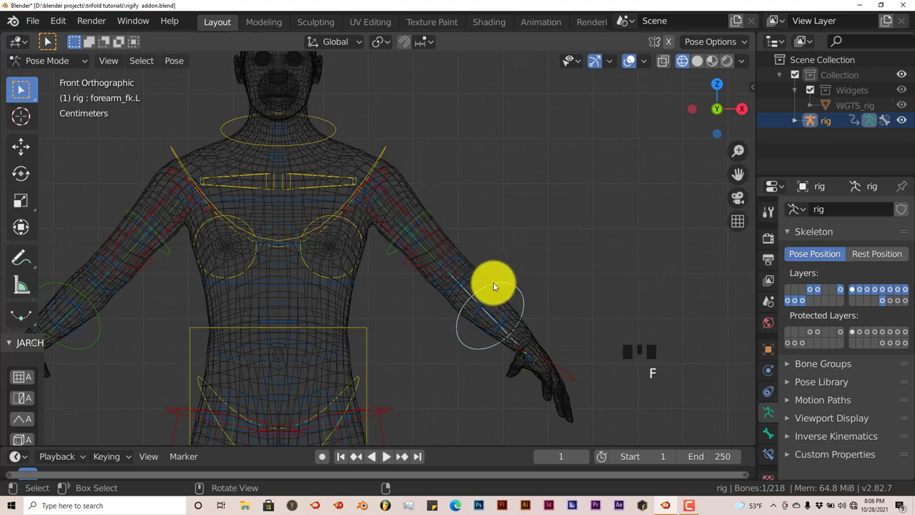
key(r)
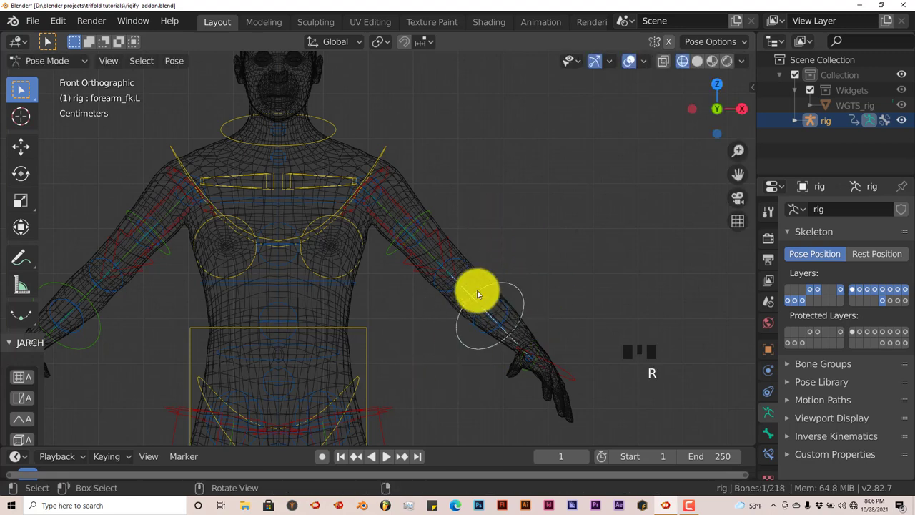
click(496, 306)
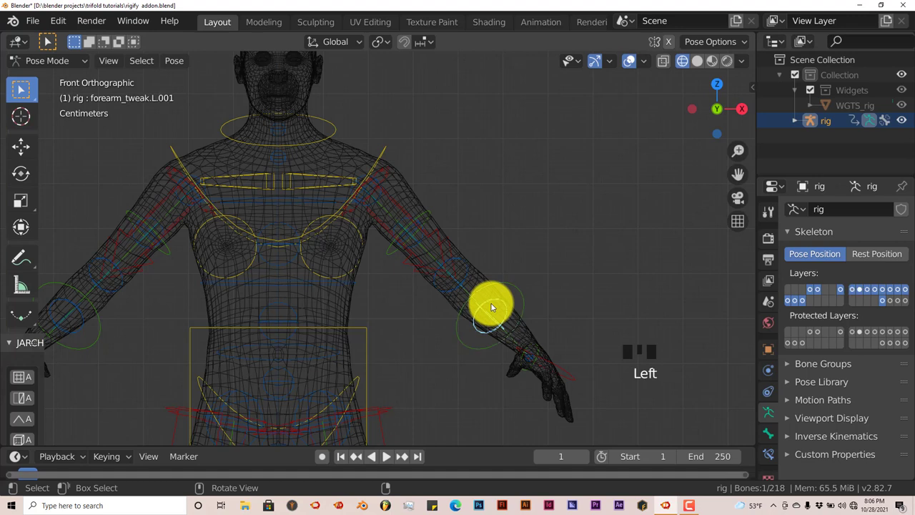
key(r)
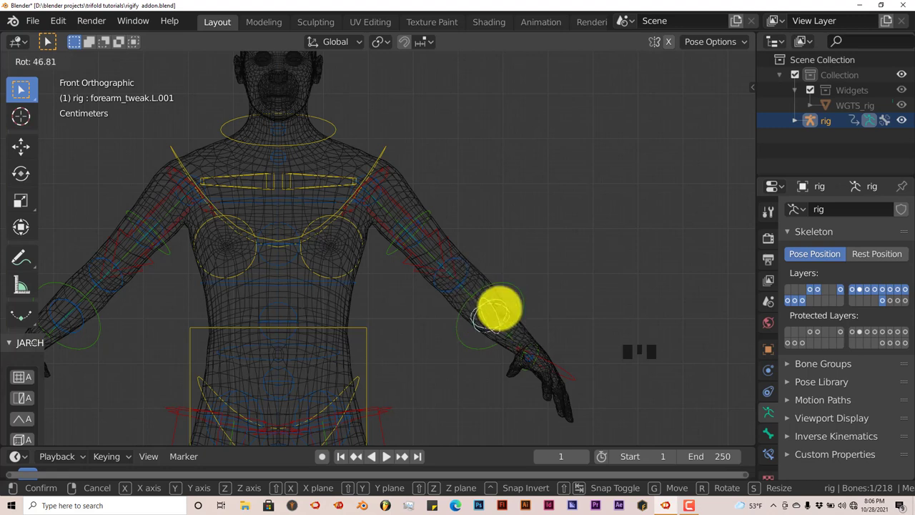
click(546, 363)
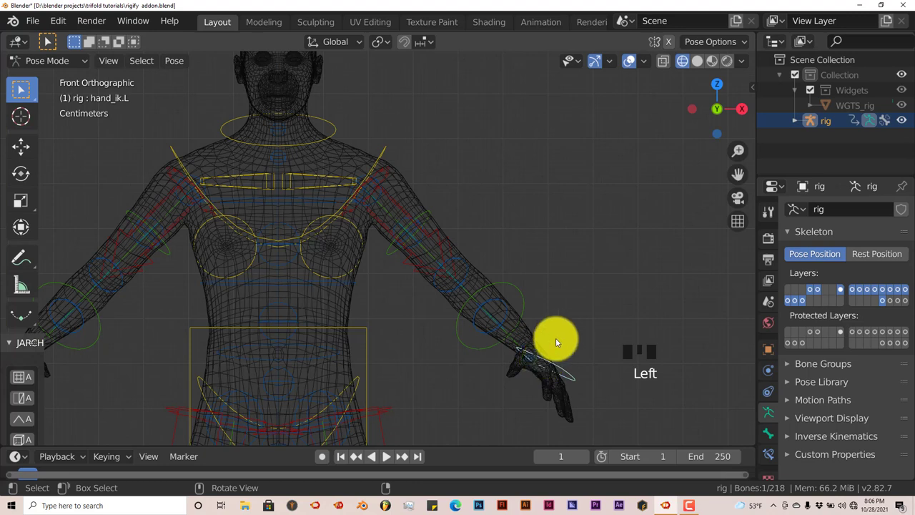
- Finish the left hand rotation, preview the skin material, then switch the mesh to solid shading
key(r)
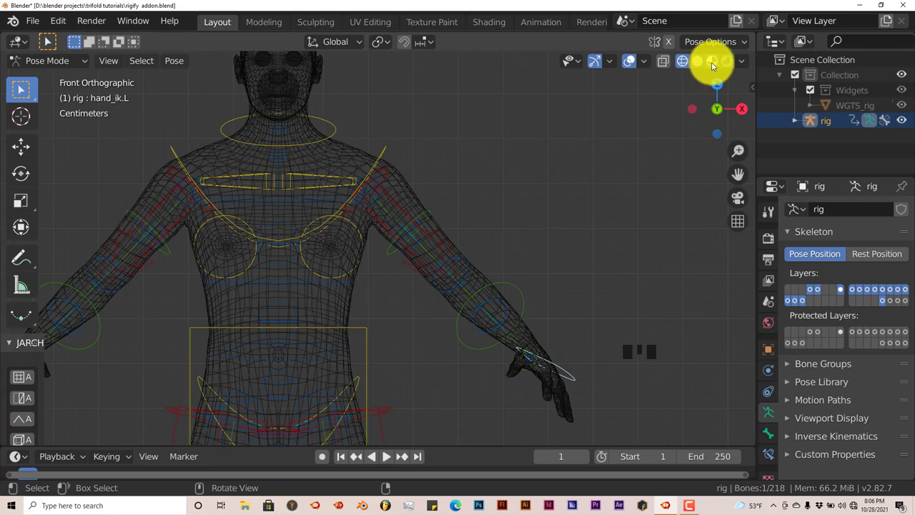
click(714, 68)
scroll(up, 3)
scroll(down, 3)
scroll(down, 3)
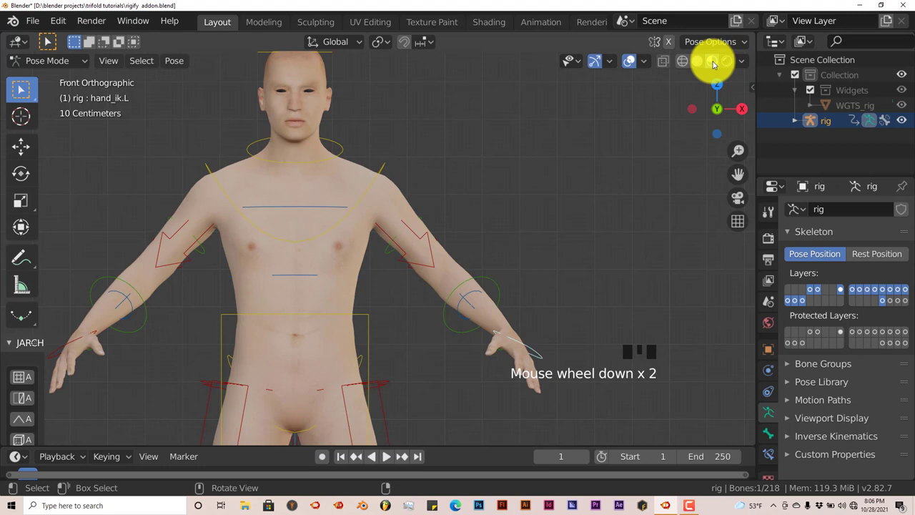
click(703, 63)
scroll(up, 3)
scroll(down, 3)
- Tilt the head control to one side and orbit the model to check the result
click(344, 88)
key(r)
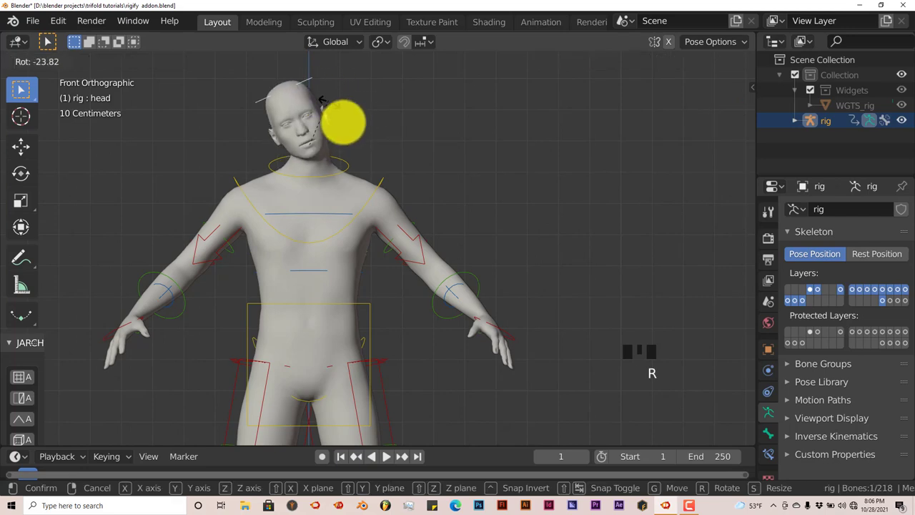
drag(378, 259, 348, 325)
scroll(down, 3)
drag(354, 323, 410, 320)
scroll(up, 3)
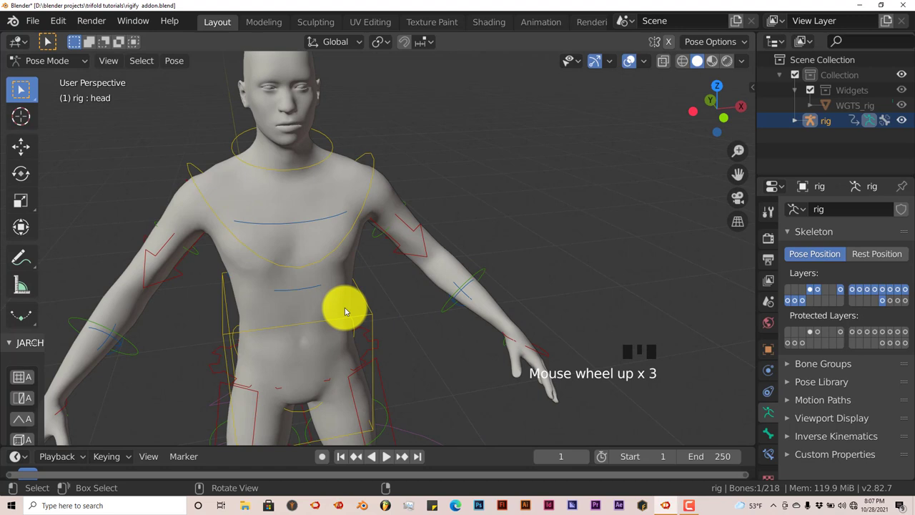
scroll(down, 3)
scroll(up, 3)
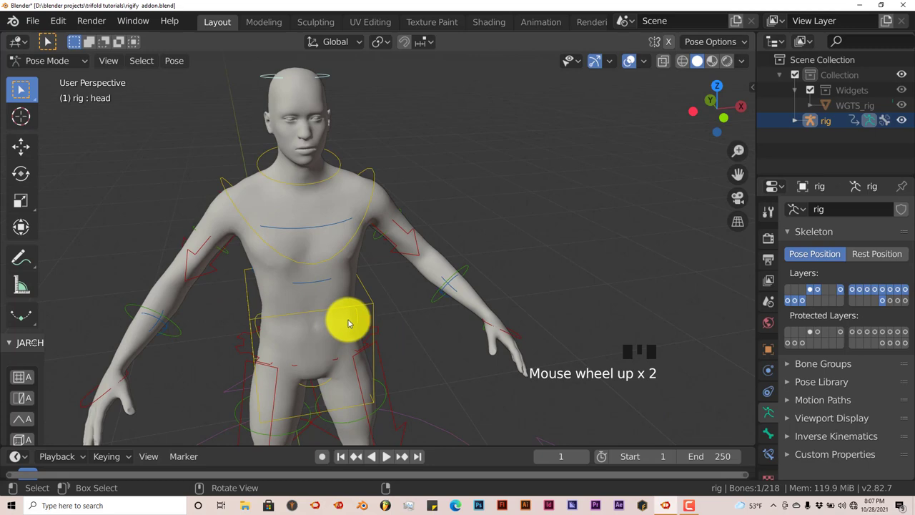
drag(359, 320, 335, 323)
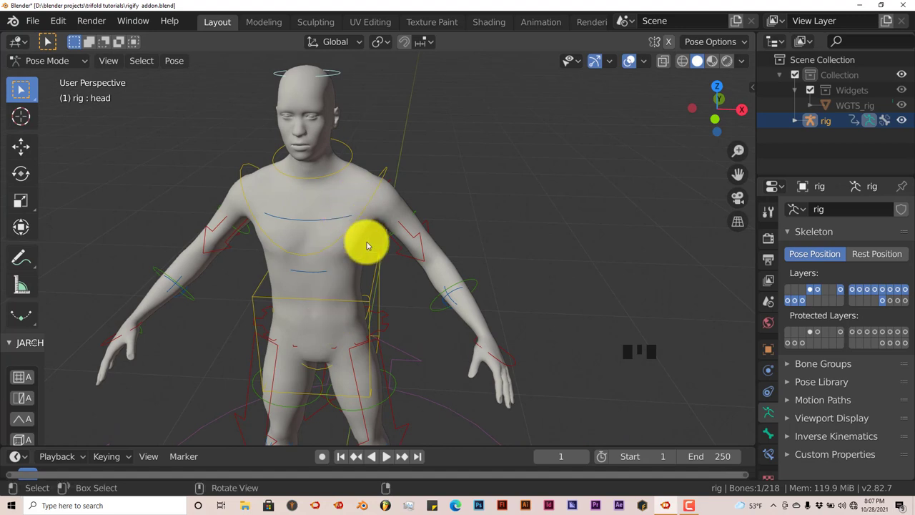
key(KP_1)
drag(378, 301, 377, 252)
scroll(up, 3)
click(344, 219)
scroll(down, 3)
key(r)
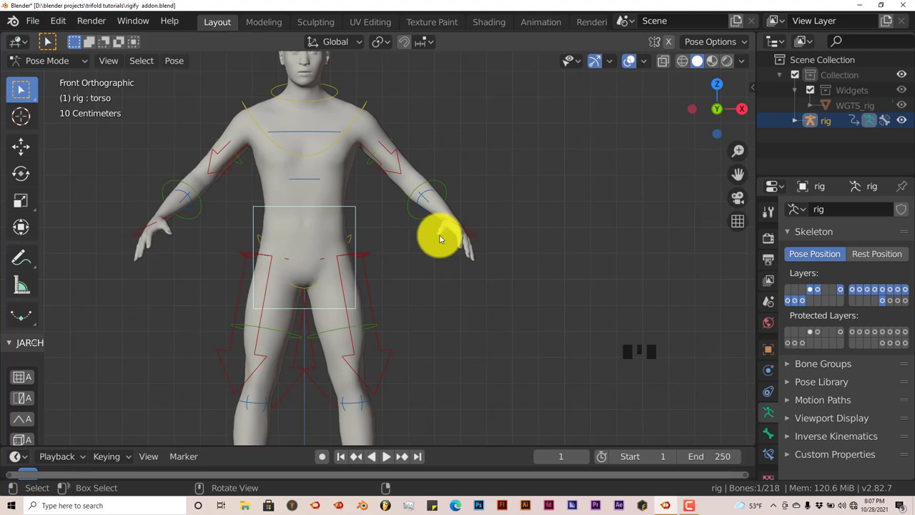
scroll(down, 3)
scroll(up, 3)
scroll(up, 3)
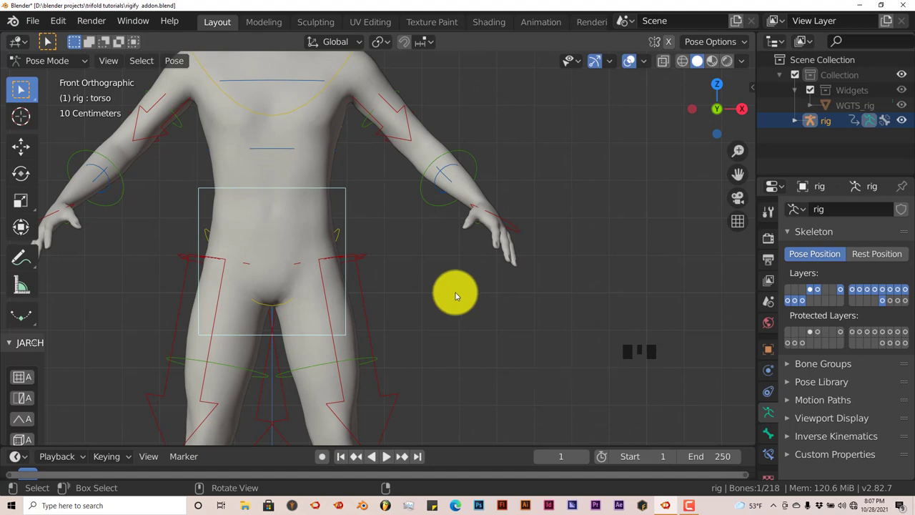
scroll(down, 3)
scroll(up, 3)
click(495, 215)
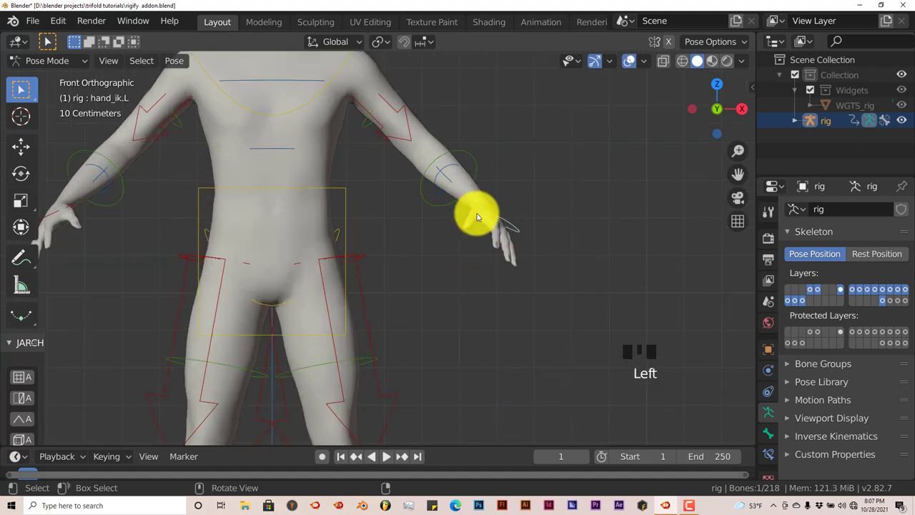
key(r)
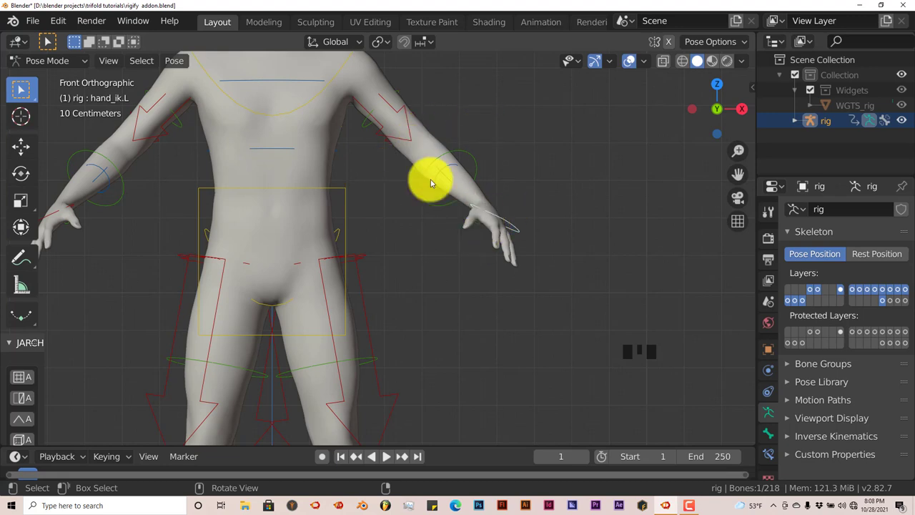
scroll(down, 3)
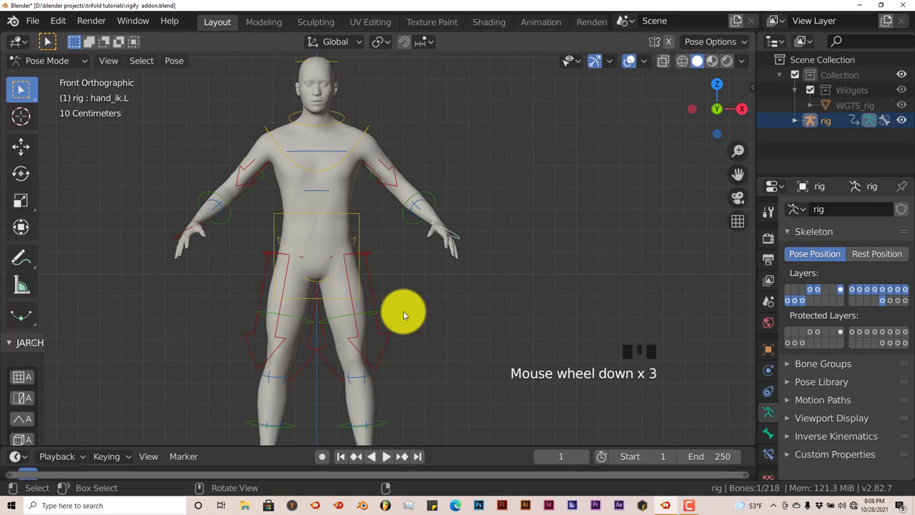
scroll(down, 3)
scroll(up, 3)
scroll(down, 3)
scroll(up, 3)
scroll(down, 3)
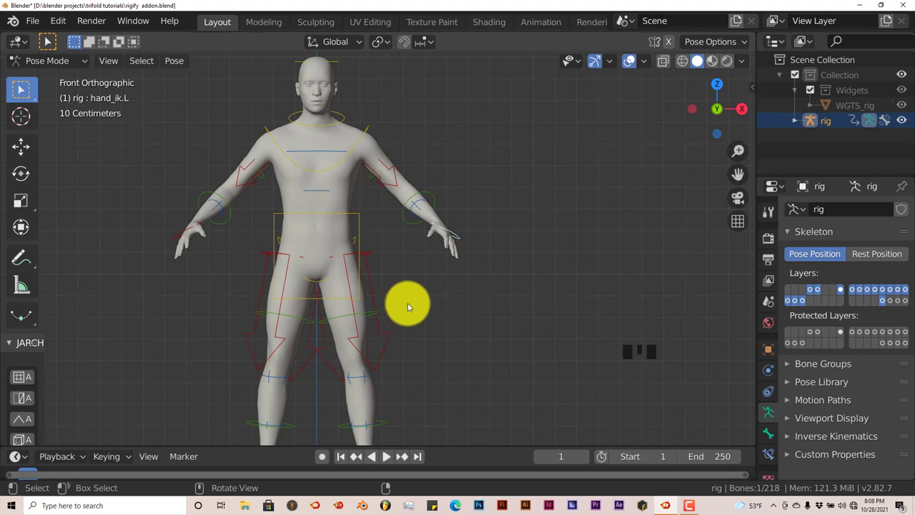
scroll(down, 3)
scroll(up, 3)
scroll(down, 3)
scroll(up, 3)
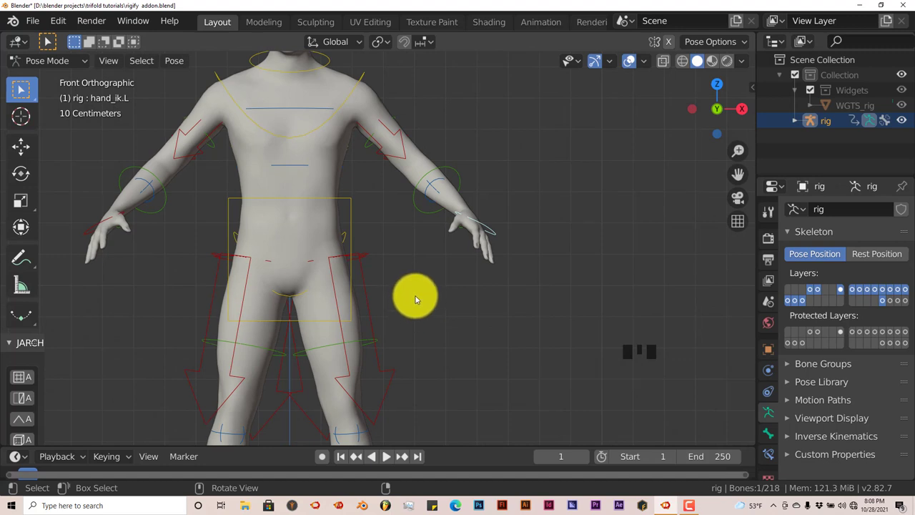
scroll(down, 3)
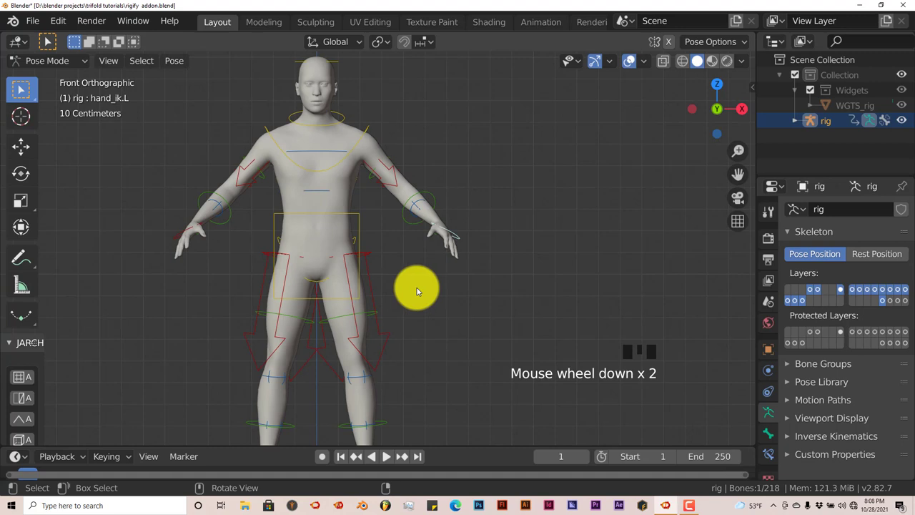